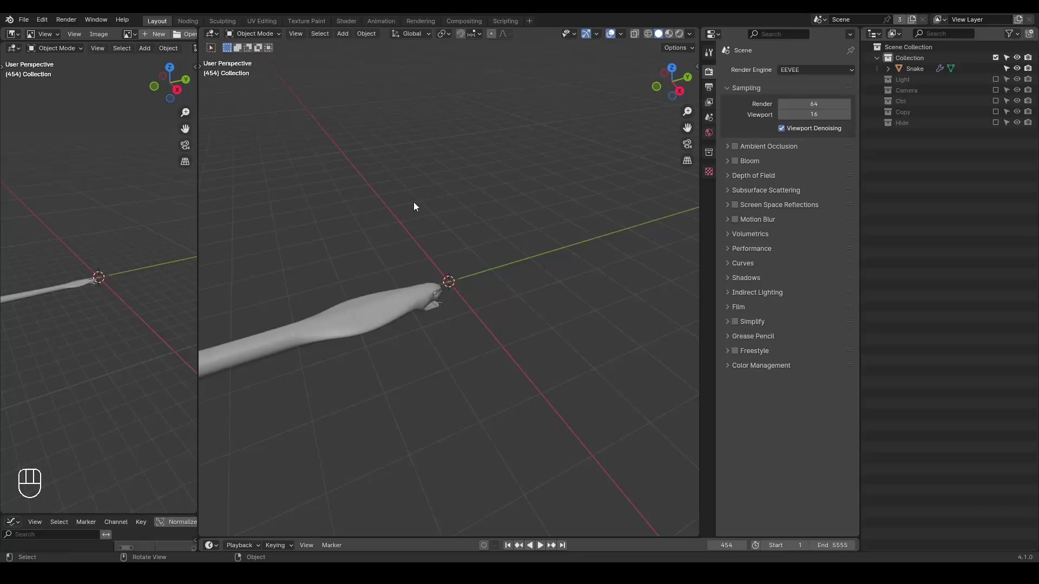
Add a Bézier curve to the scene and scale it up around the snake.
drag(437, 262, 363, 250)
click(373, 251)
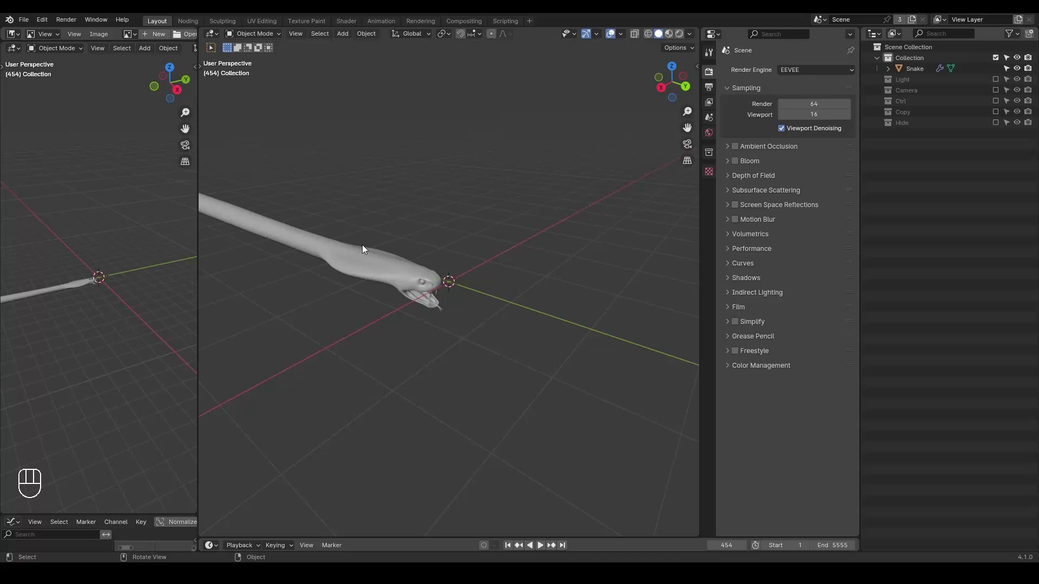
key(ctrl+shift+alt+w)
key(ctrl+shift+alt+q)
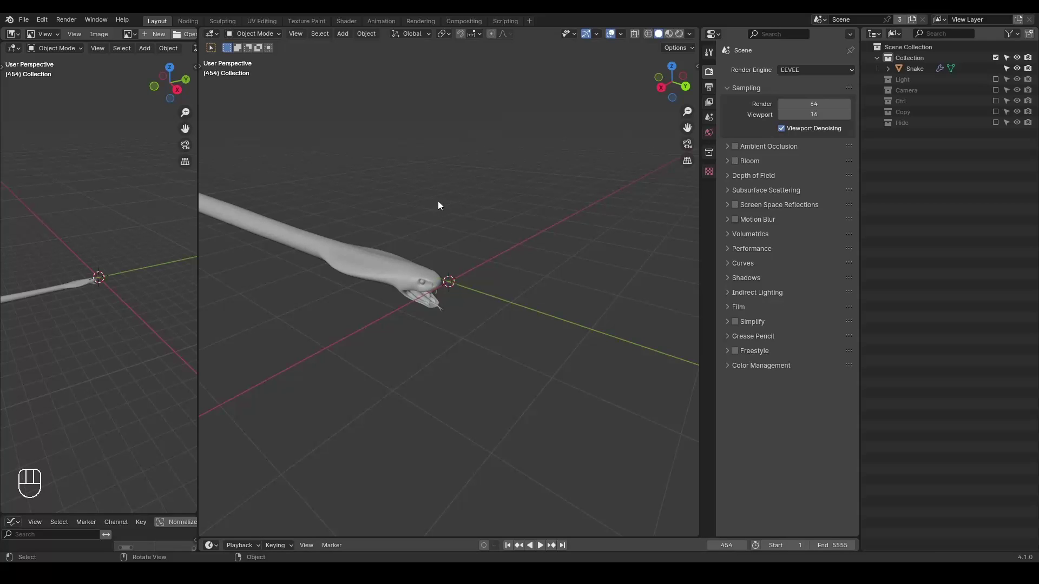
key(shift+a)
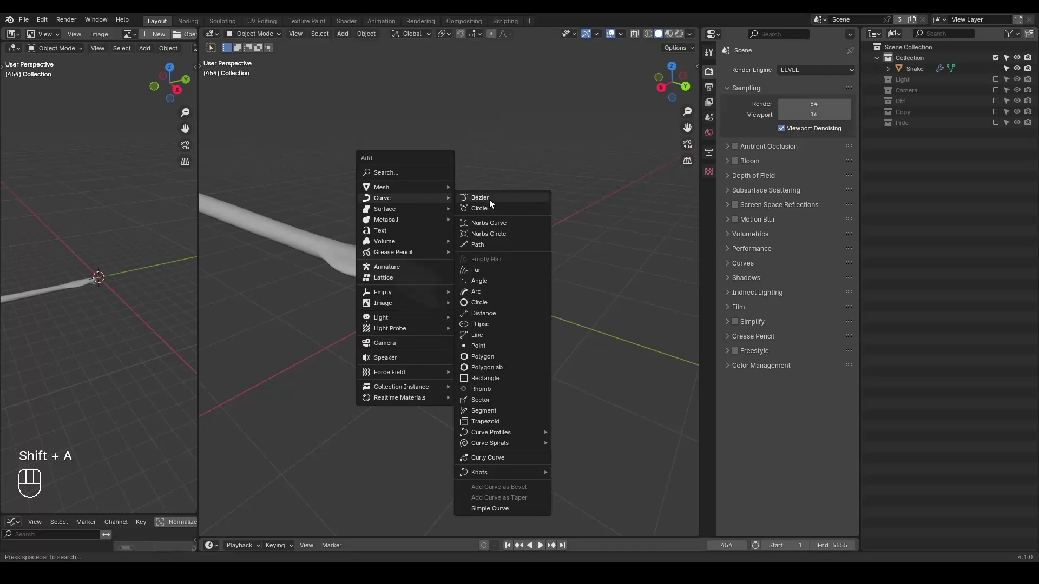
drag(471, 250, 527, 255)
key(s)
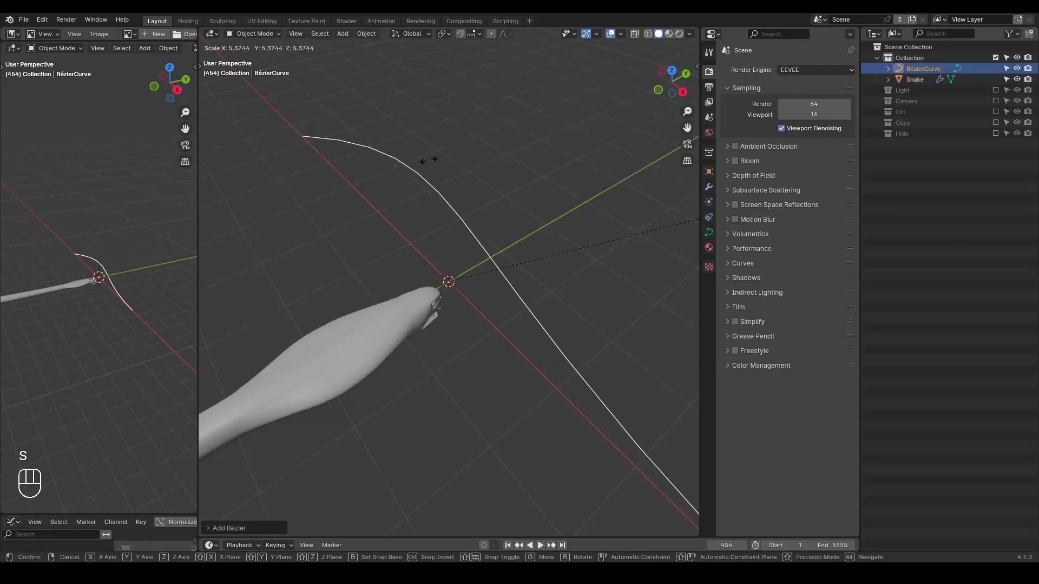
Give the snake a Curve modifier bound to the BézierCurve object.
click(473, 199)
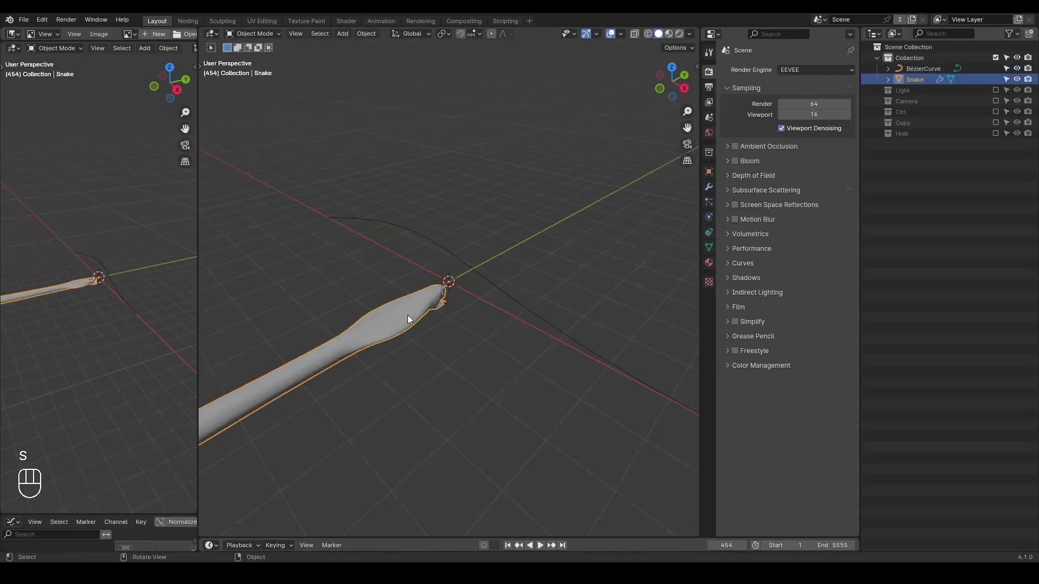
click(440, 253)
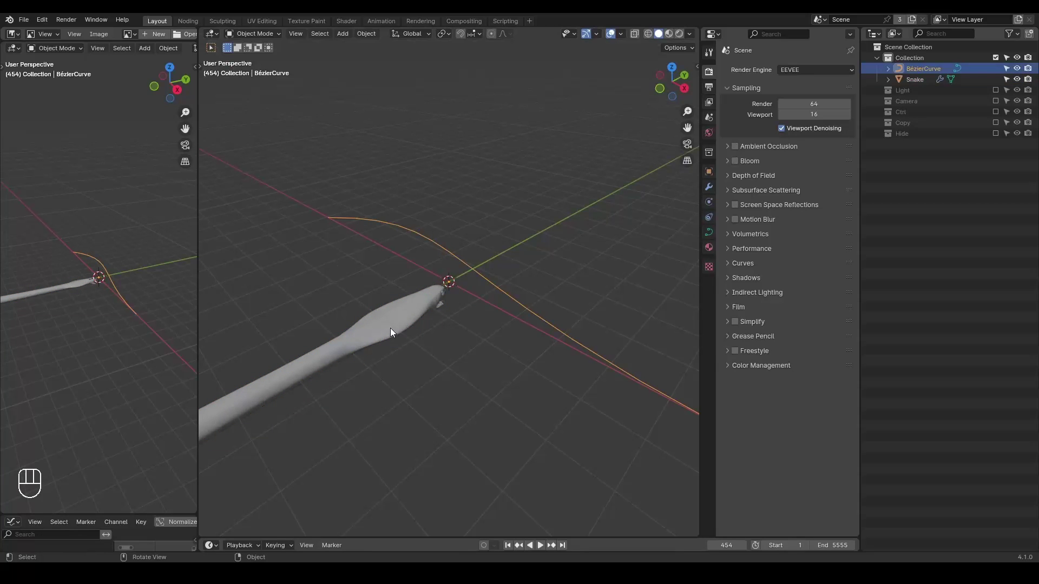
click(707, 189)
click(763, 78)
drag(760, 76, 759, 76)
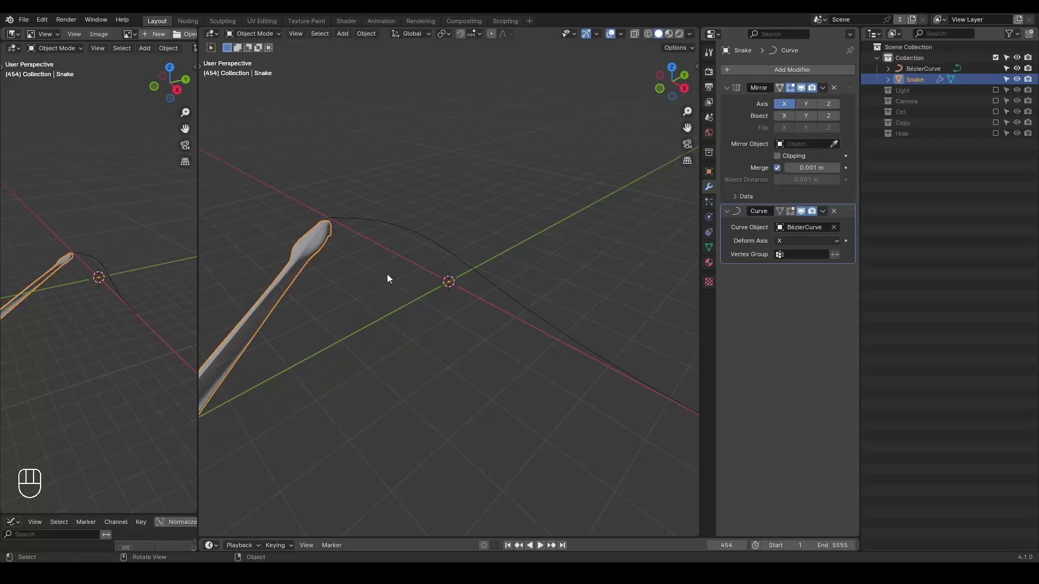
drag(351, 266, 378, 266)
Set the curve deform axis to Y and slide the snake along the curve.
click(807, 250)
drag(450, 261, 430, 238)
key(g)
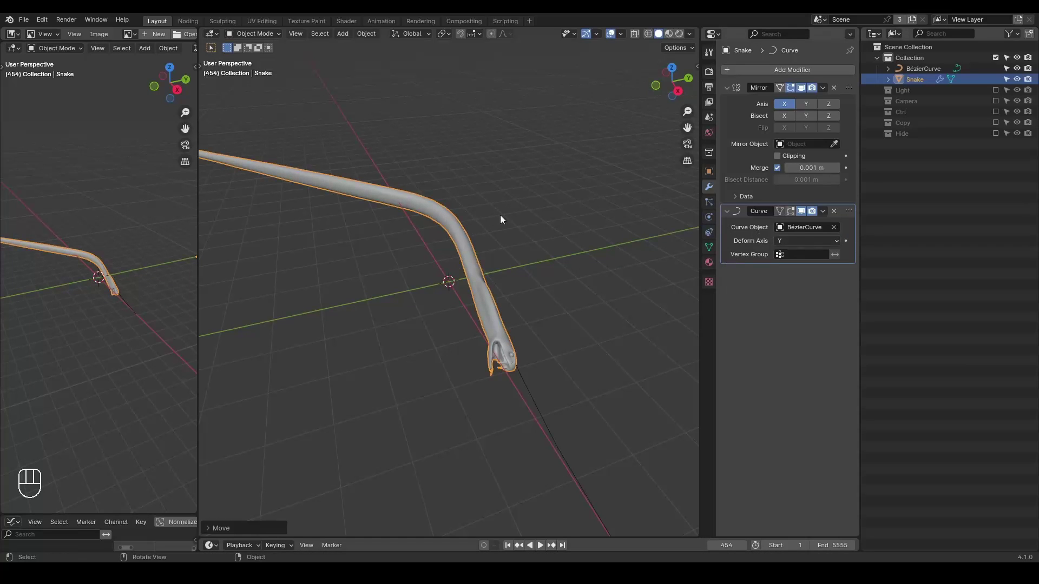
key(ctrl+shift+alt+w)
key(ctrl+shift+alt+q)
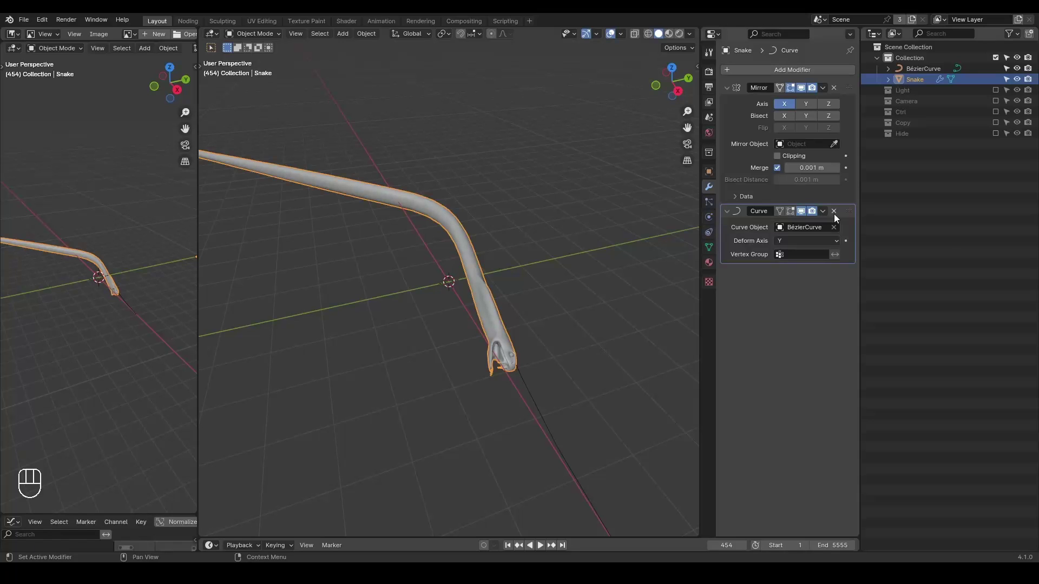
Remove the snake's Curve modifier and delete the Bézier curve.
click(836, 216)
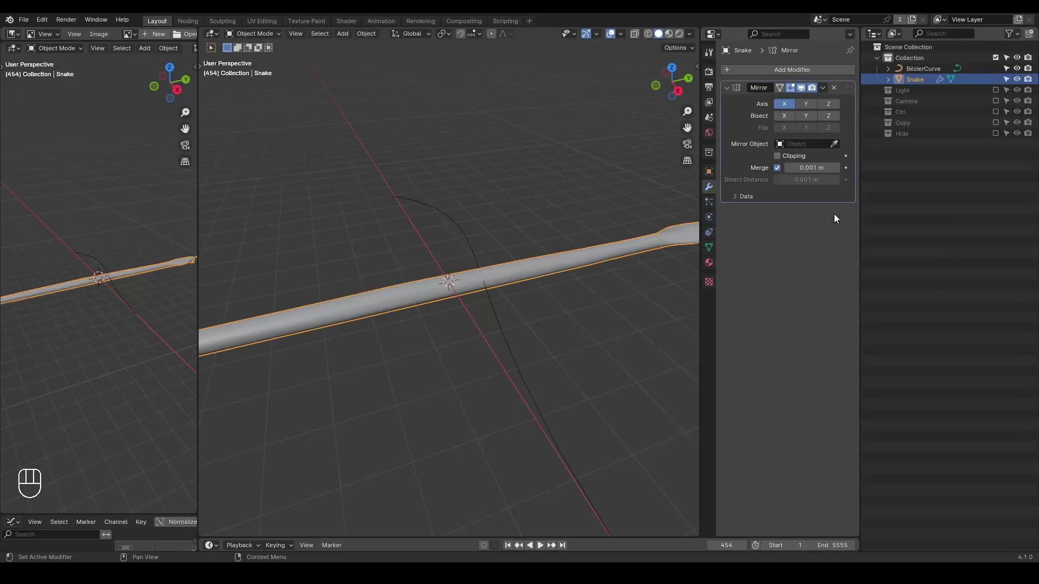
drag(478, 229, 497, 235)
click(449, 232)
key(x)
Add a plane, hide the snake, and create a Geometry Nodes tree on the plane.
key(shift+a)
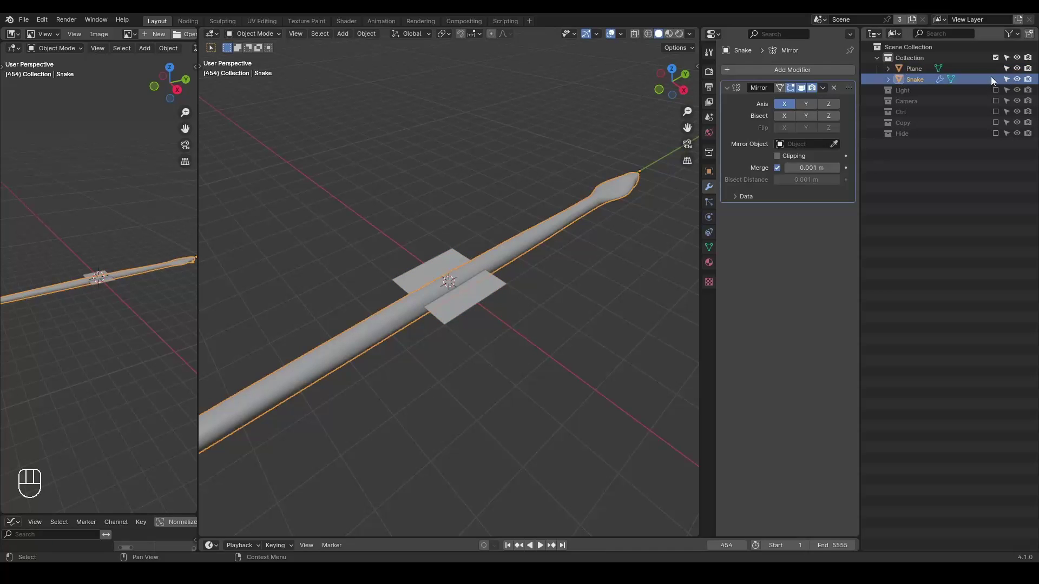
click(1021, 81)
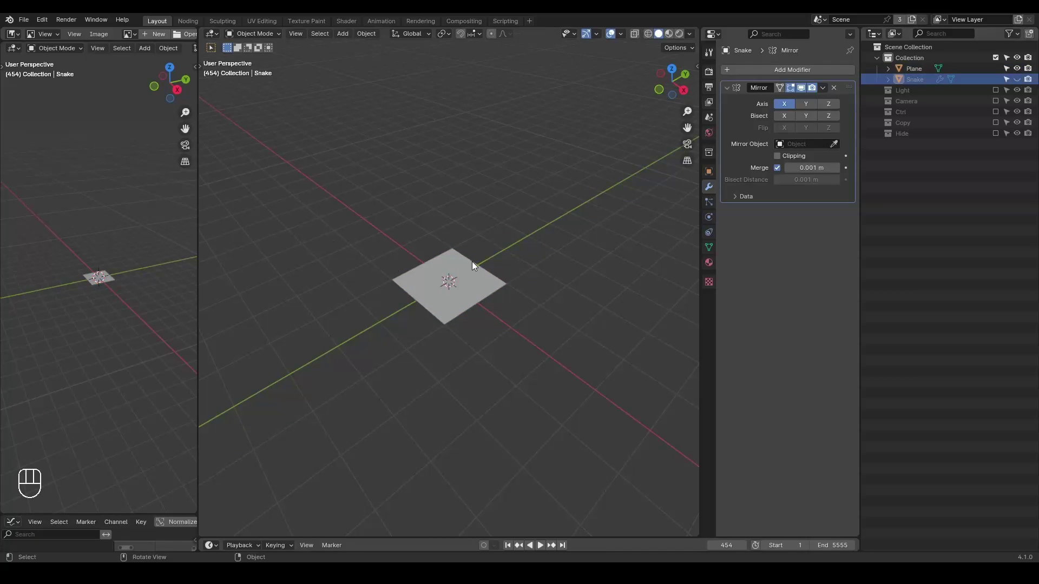
click(473, 264)
click(187, 25)
Delete Group Input, add a NURBS path rotated upright, and reselect the plane.
drag(207, 38, 261, 34)
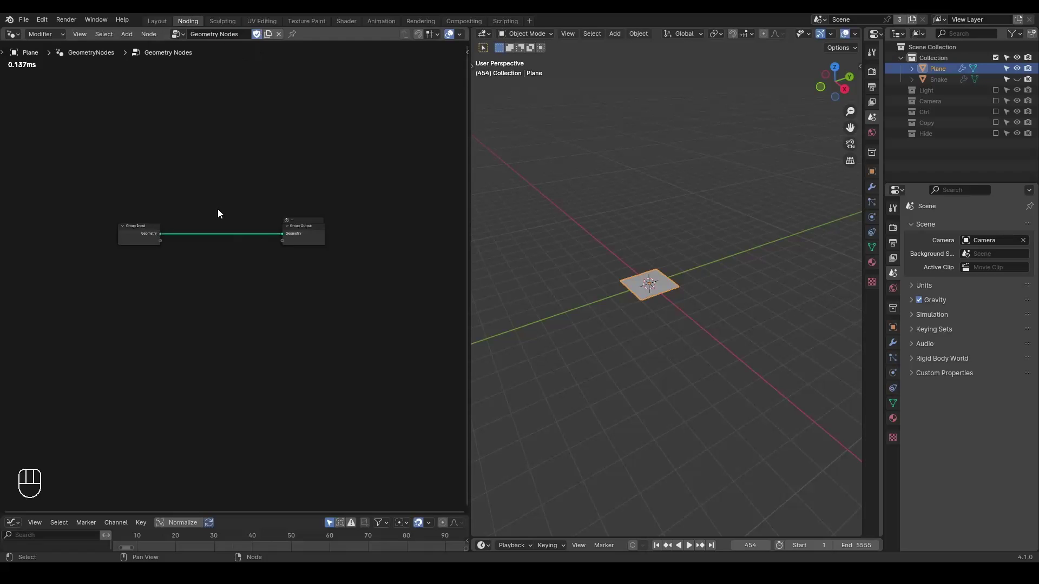
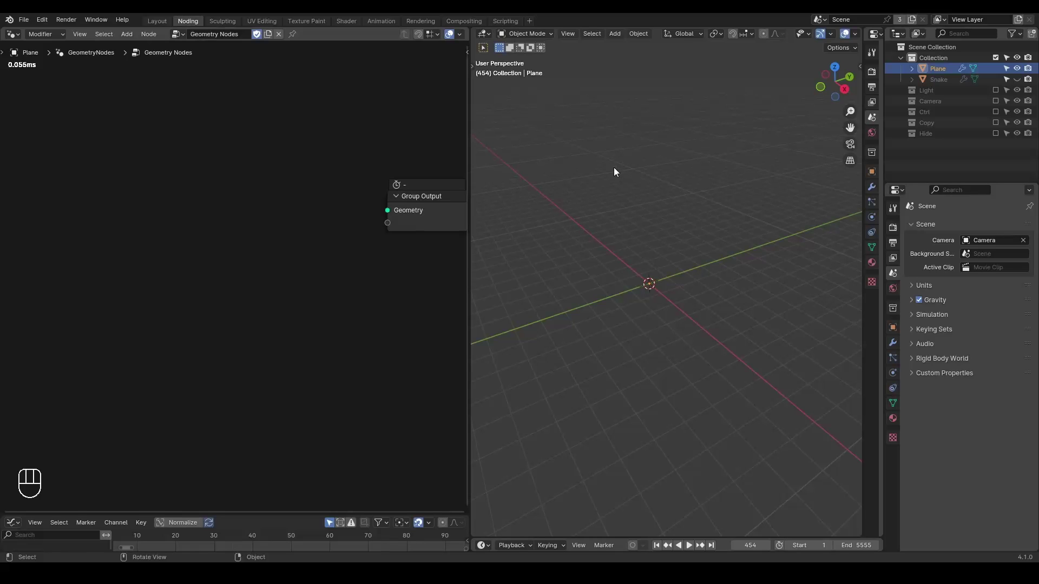
key(shift+a)
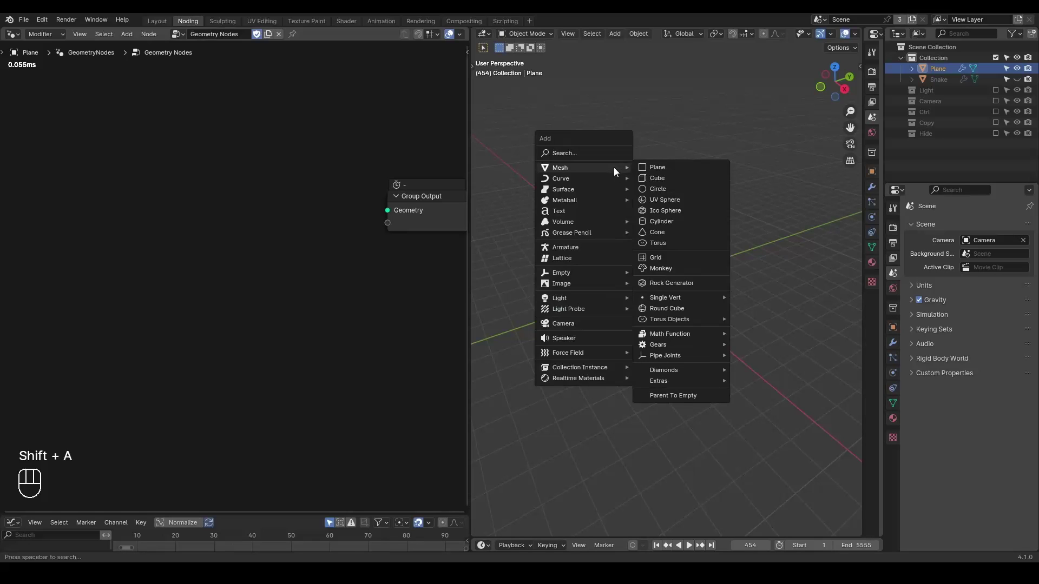
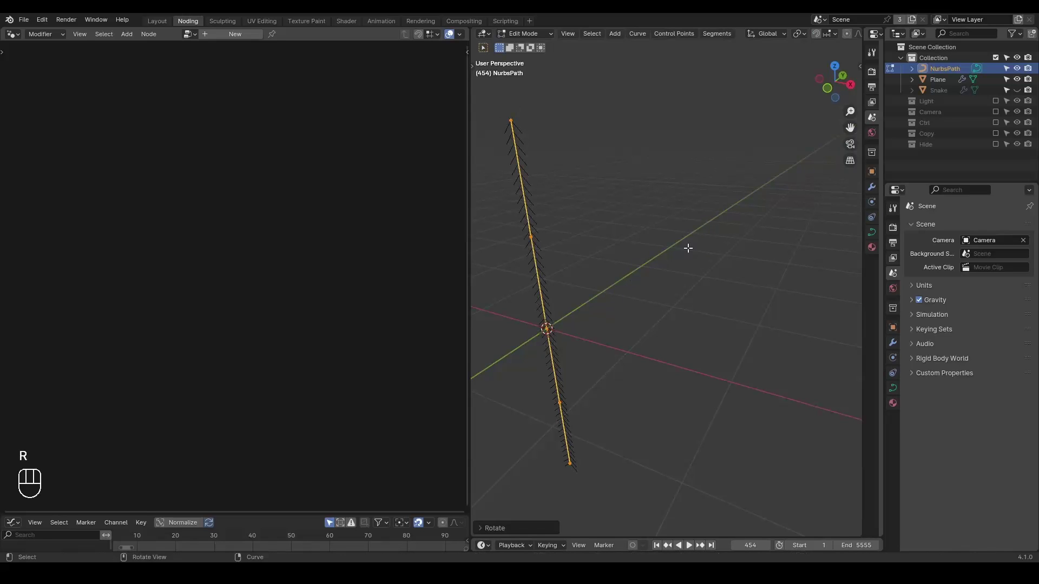
key(Tab)
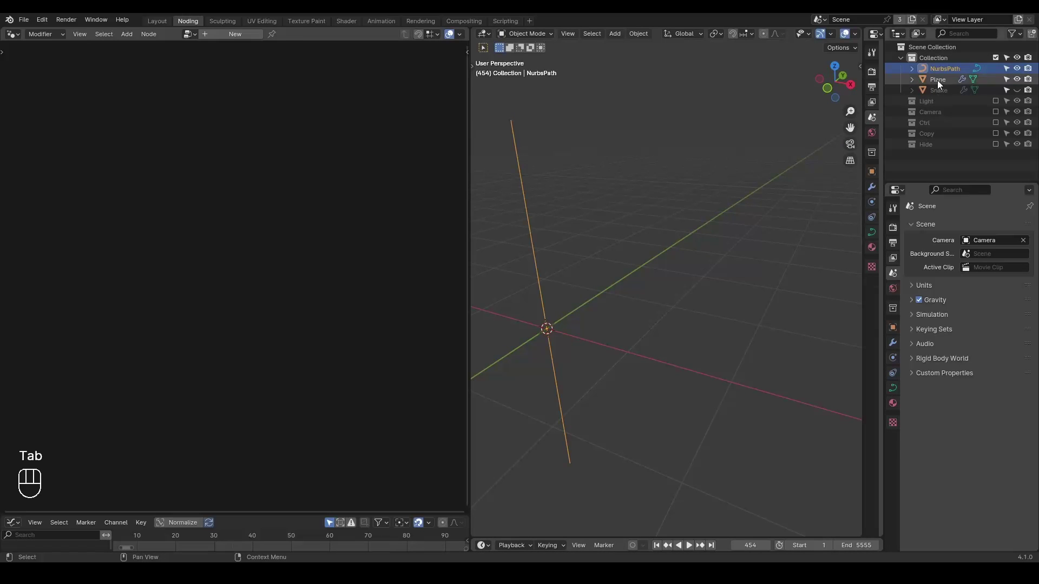
click(941, 68)
Drag NurbsPath from the Outliner into the tree as an Object Info node.
click(127, 202)
drag(587, 252, 608, 251)
key(Tab)
key(Tab)
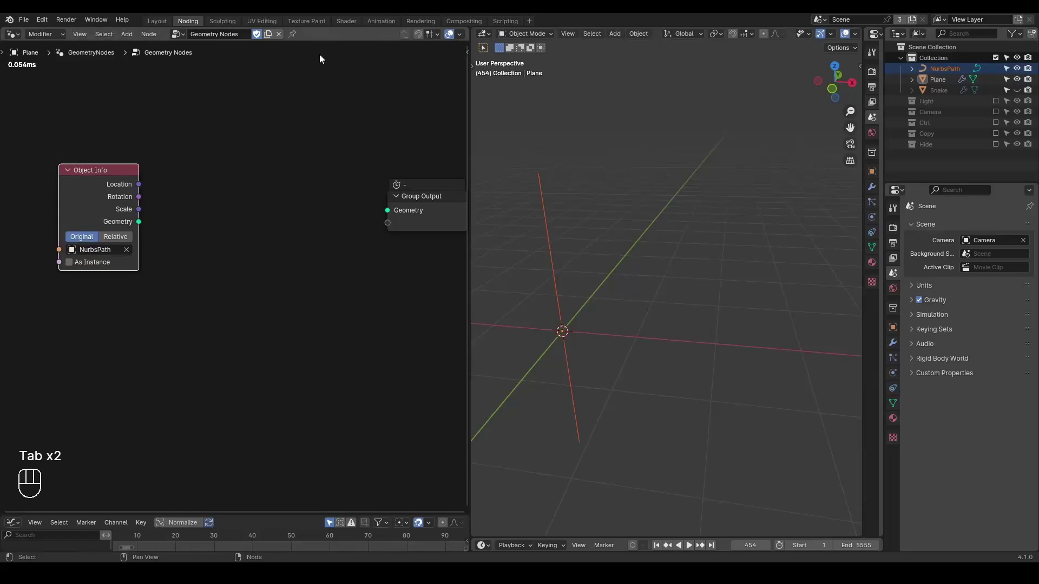
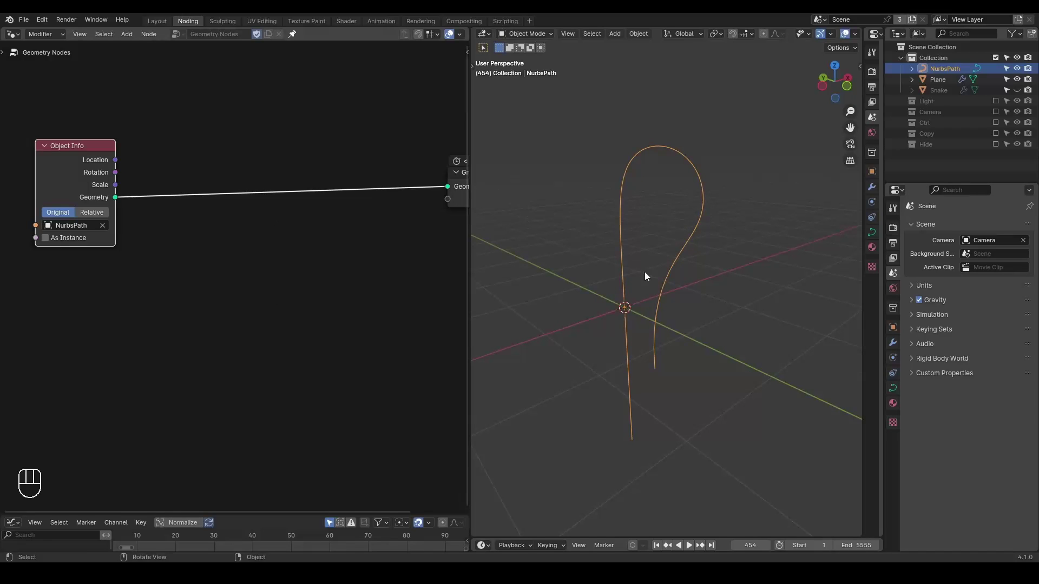
Add G_Helical Connection (radius 0.08 m), Curve to Mesh, Set Curve Radius and Set Curve Tilt nodes.
key(ctrl+a)
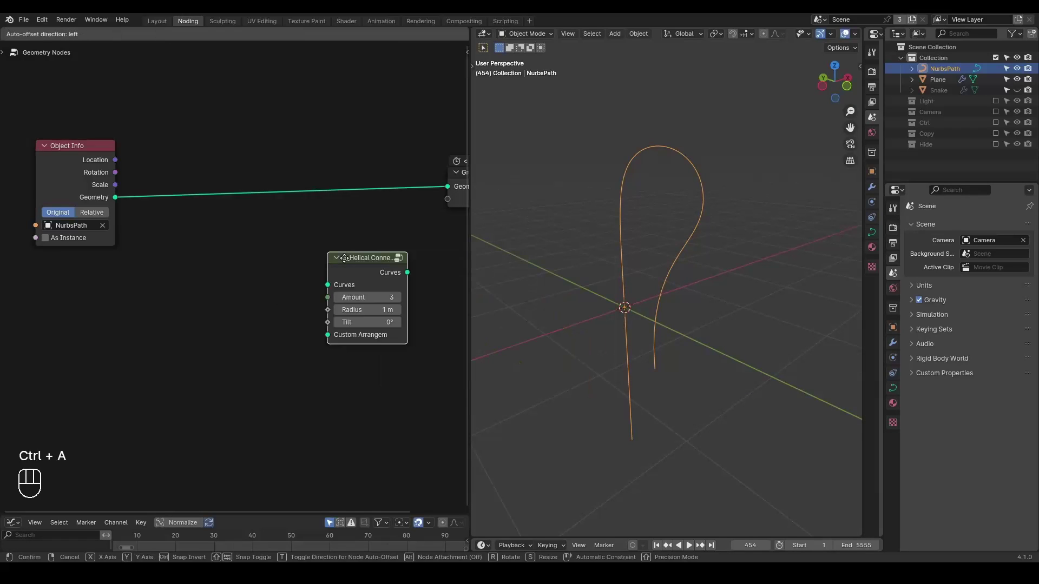
key(ctrl+a)
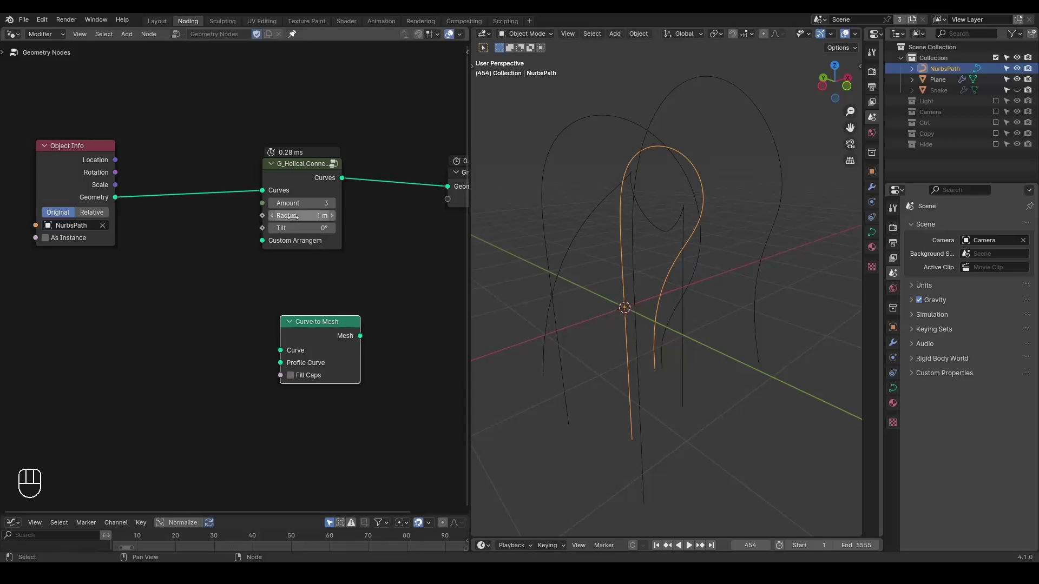
key(ctrl+a)
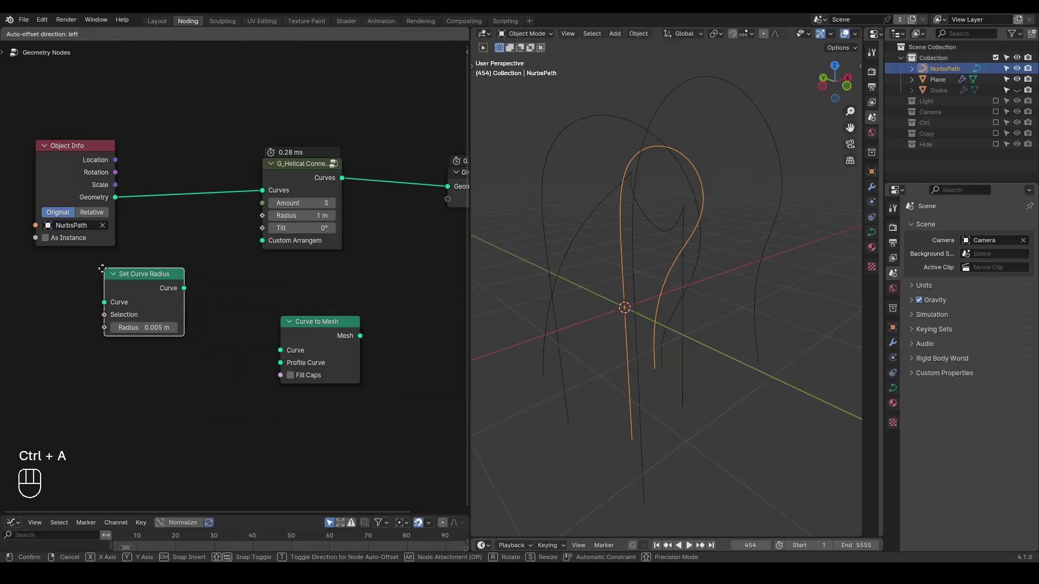
click(194, 267)
key(ctrl+a)
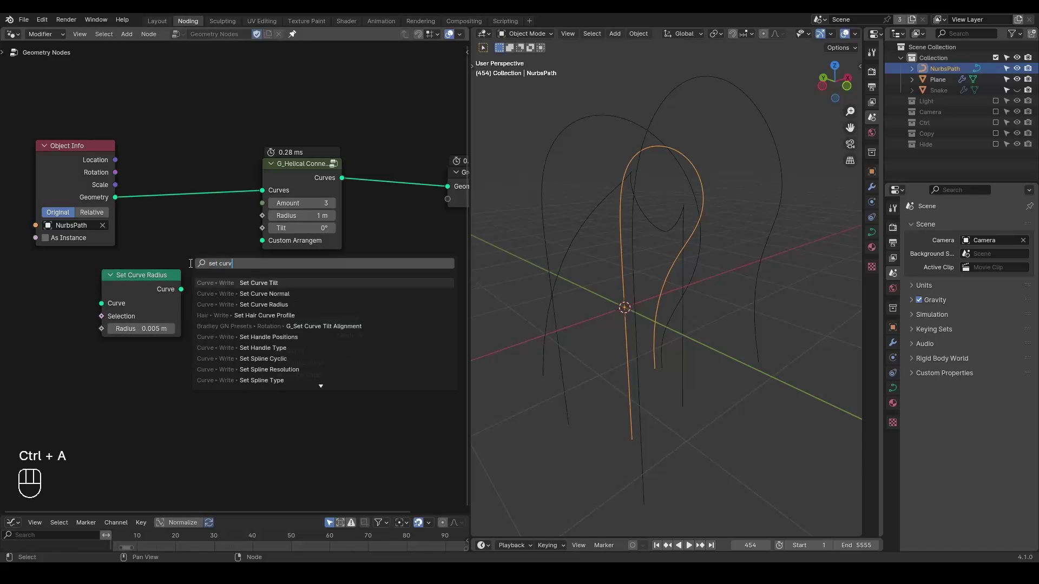
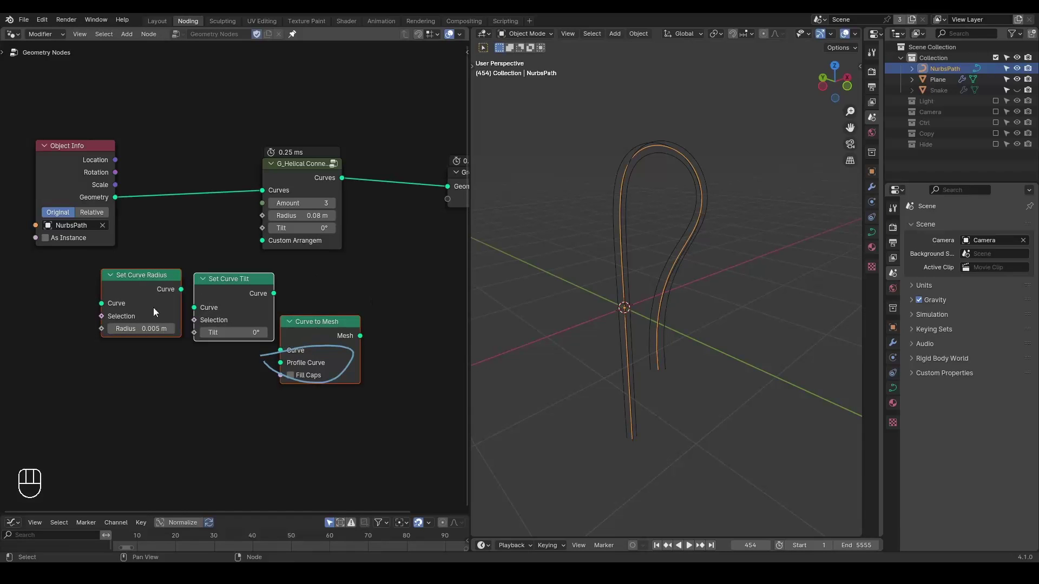
Clear unneeded nodes and links around the helix setup.
click(308, 180)
click(400, 274)
key(x)
click(237, 326)
key(d)
click(386, 319)
key(d)
key(d)
click(254, 329)
click(650, 299)
Add a G_Float Range from 0 to 6.283 step 2 and feed it into the helix Tilt.
key(ctrl+a)
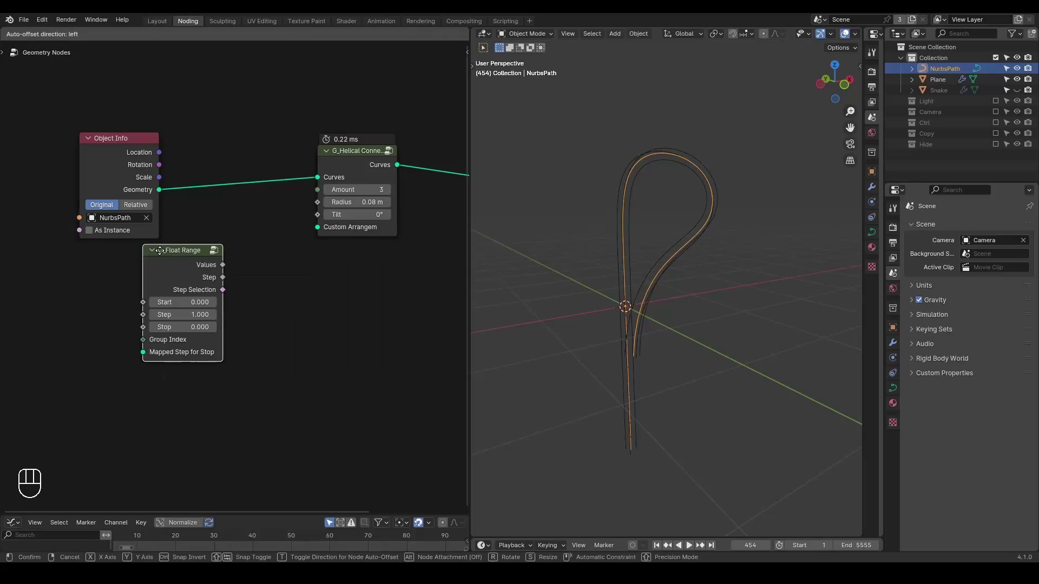
click(267, 307)
key(ctrl+a)
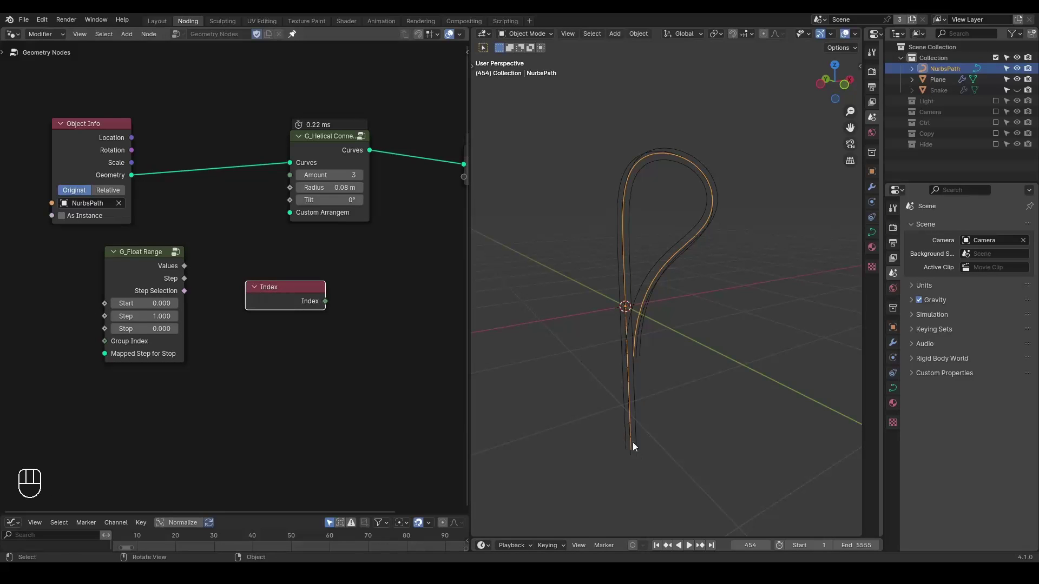
key(x)
drag(177, 266, 291, 209)
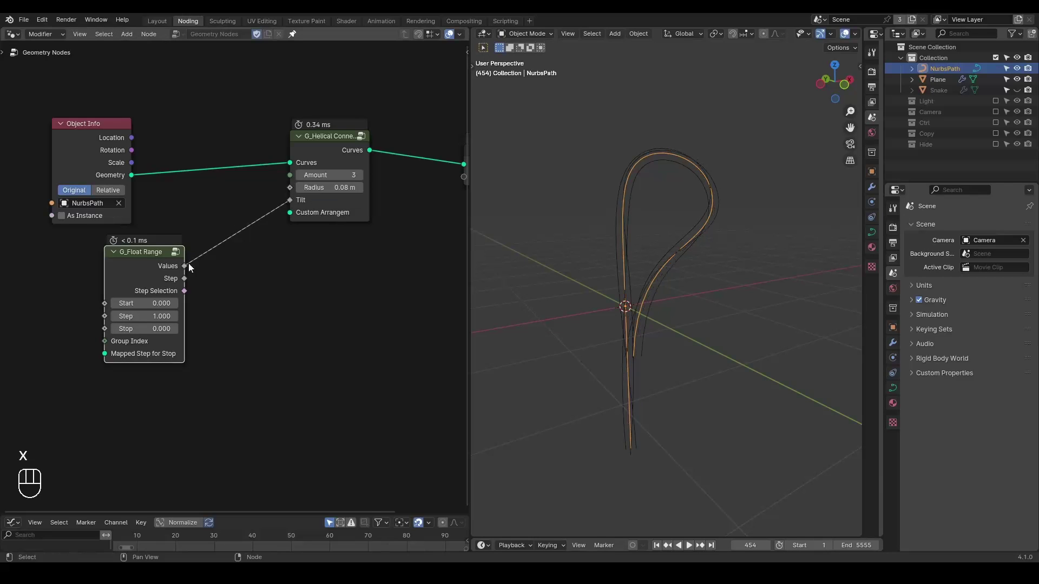
Drive the Tilt through a Math Add node and inspect the reshaped strands.
click(166, 265)
drag(642, 316, 670, 293)
drag(940, 98, 940, 130)
click(947, 69)
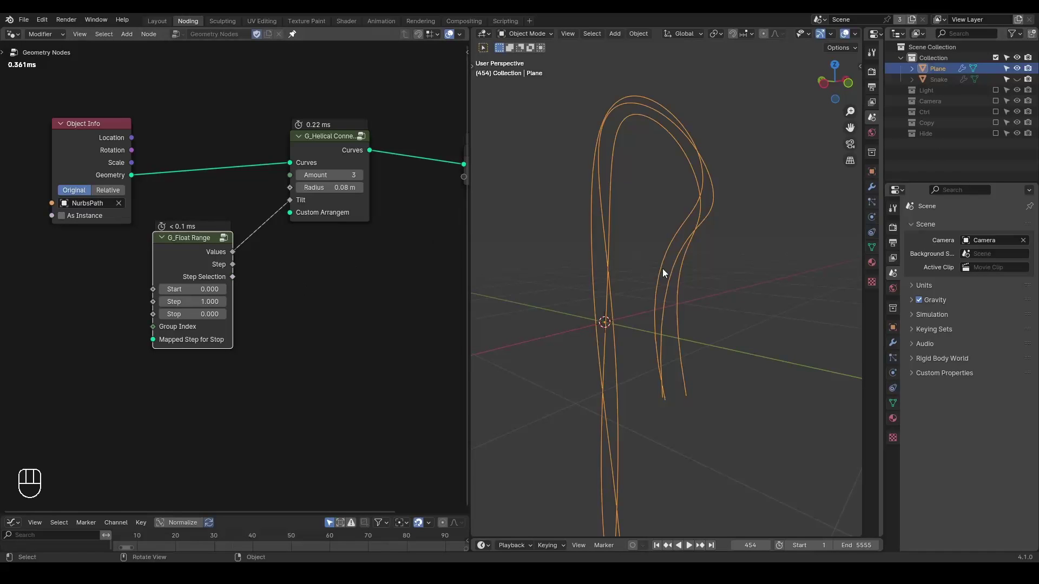
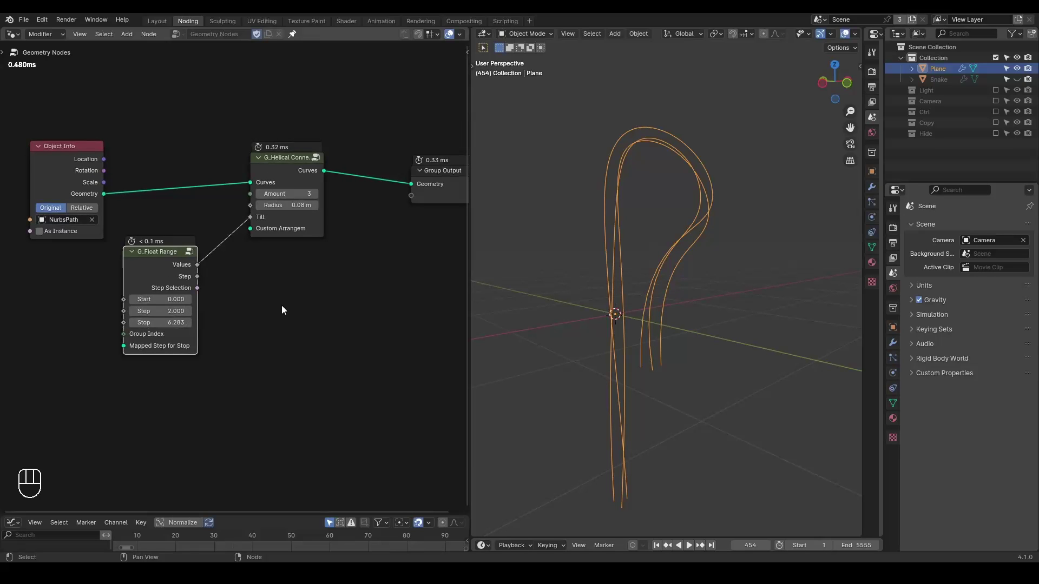
click(148, 268)
click(288, 168)
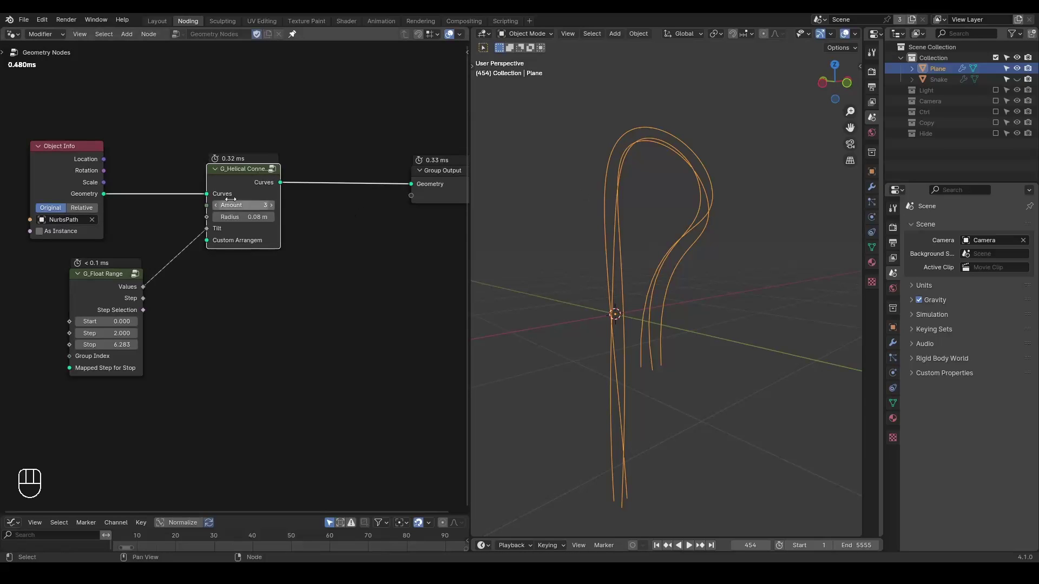
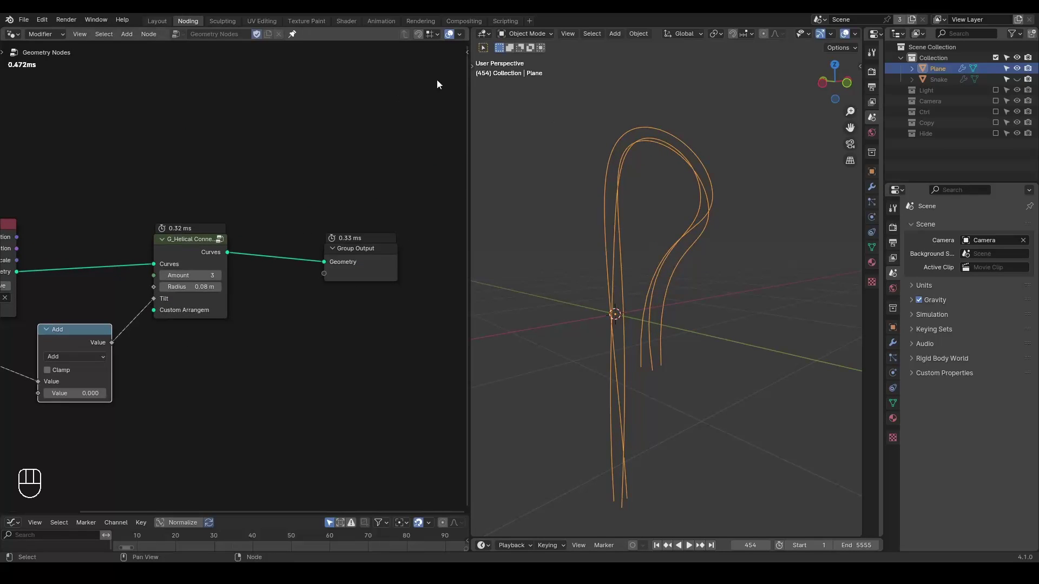
Unhide the Snake and drag it into the tree as an Object Info node.
click(1018, 86)
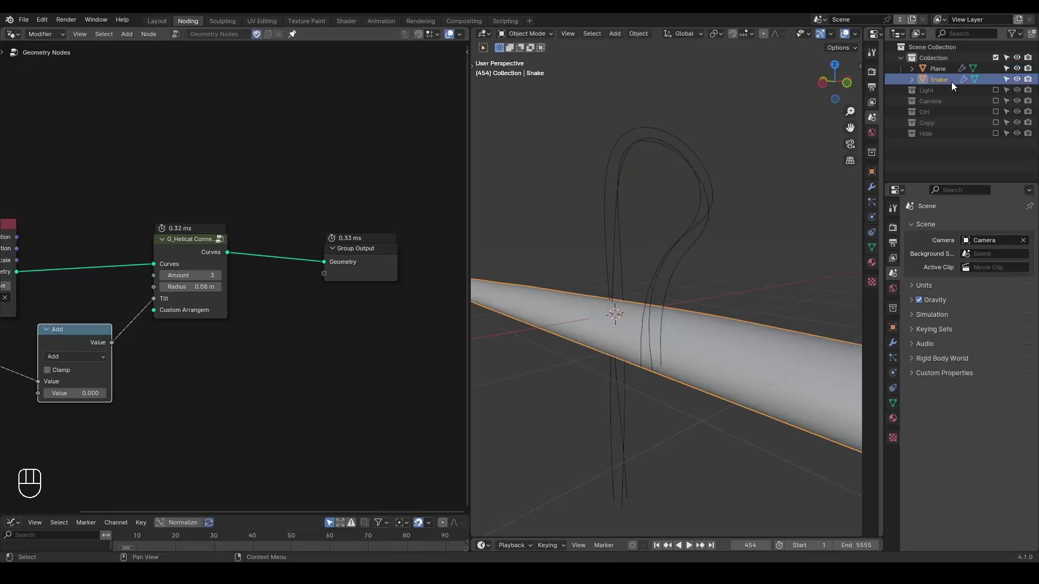
drag(913, 88, 107, 97)
click(195, 173)
middle_click(195, 173)
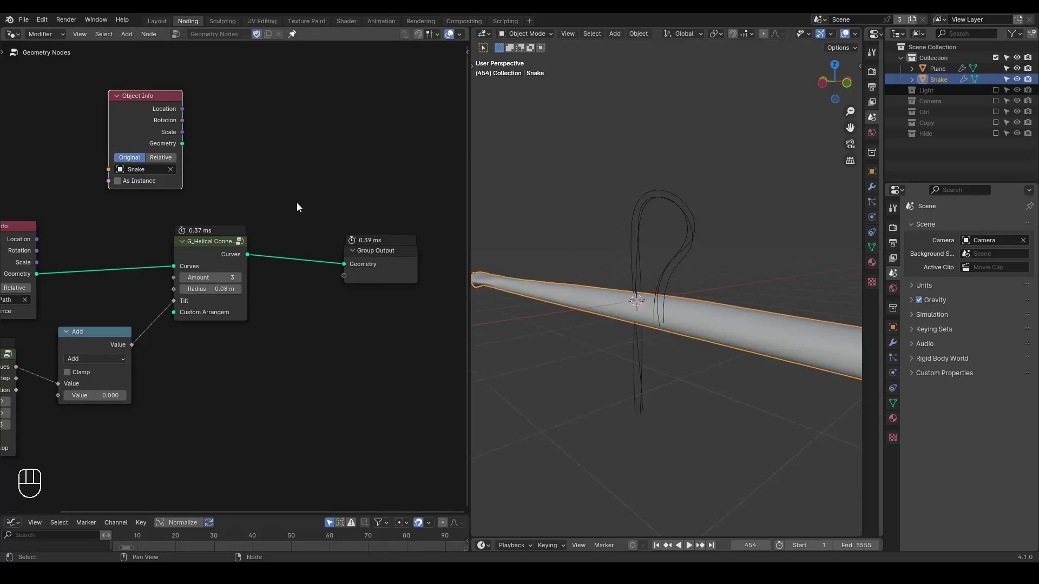
key(ctrl+shift+alt+q)
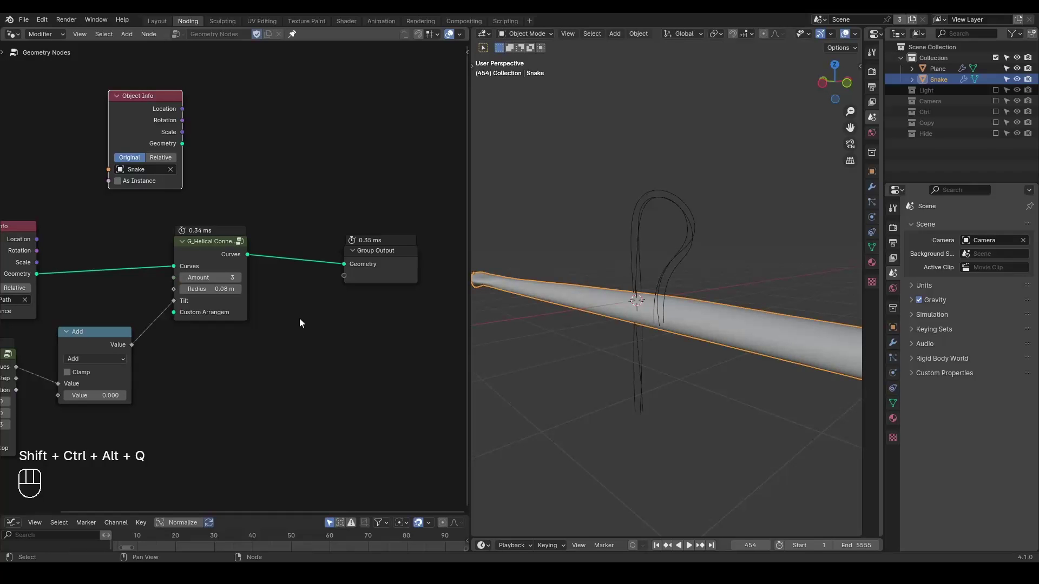
Add a G_Curve Deformer node beside the helix setup.
click(311, 234)
middle_click(274, 222)
click(353, 252)
key(ctrl+a)
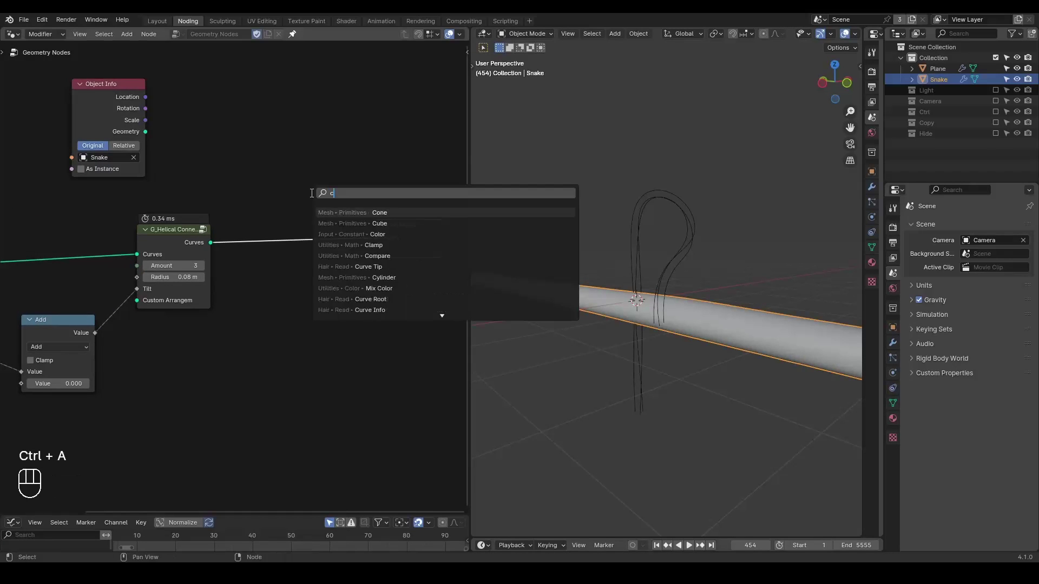
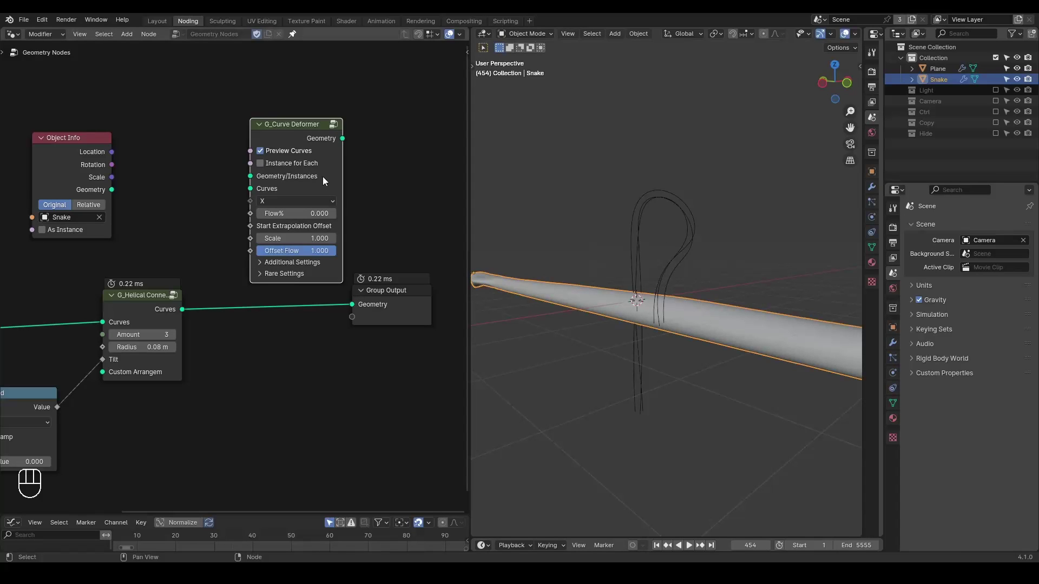
Wire the helix curves and Snake geometry into G_Curve Deformer and out to Group Output.
drag(304, 132, 321, 222)
drag(212, 251, 220, 275)
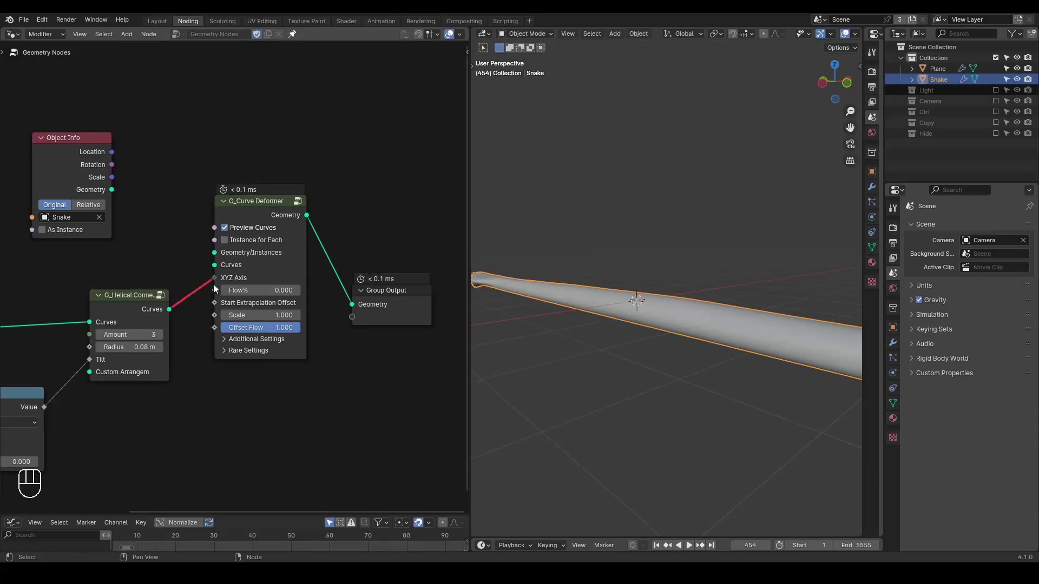
drag(216, 281, 215, 269)
click(252, 209)
drag(113, 194, 228, 276)
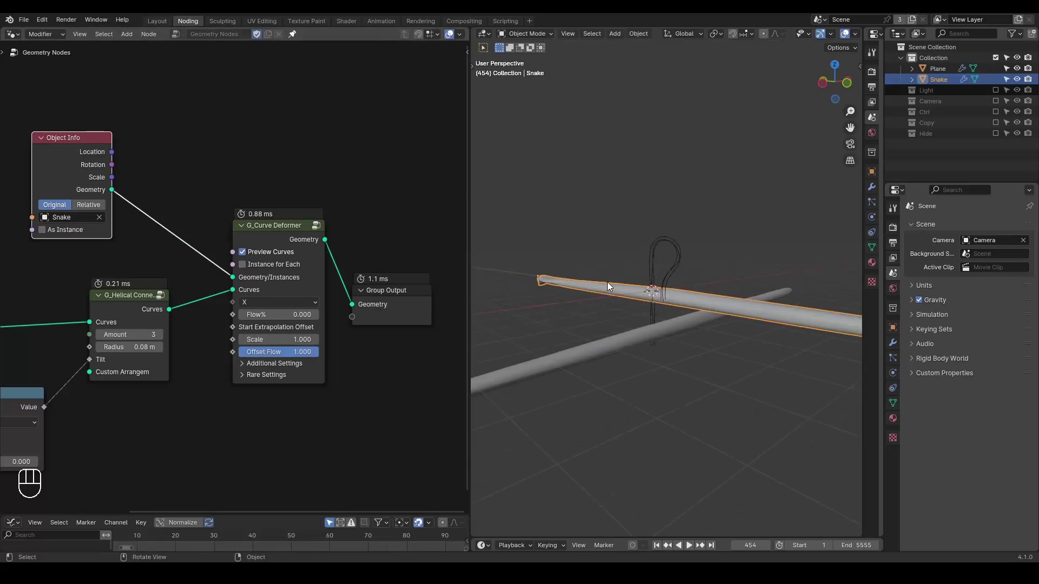
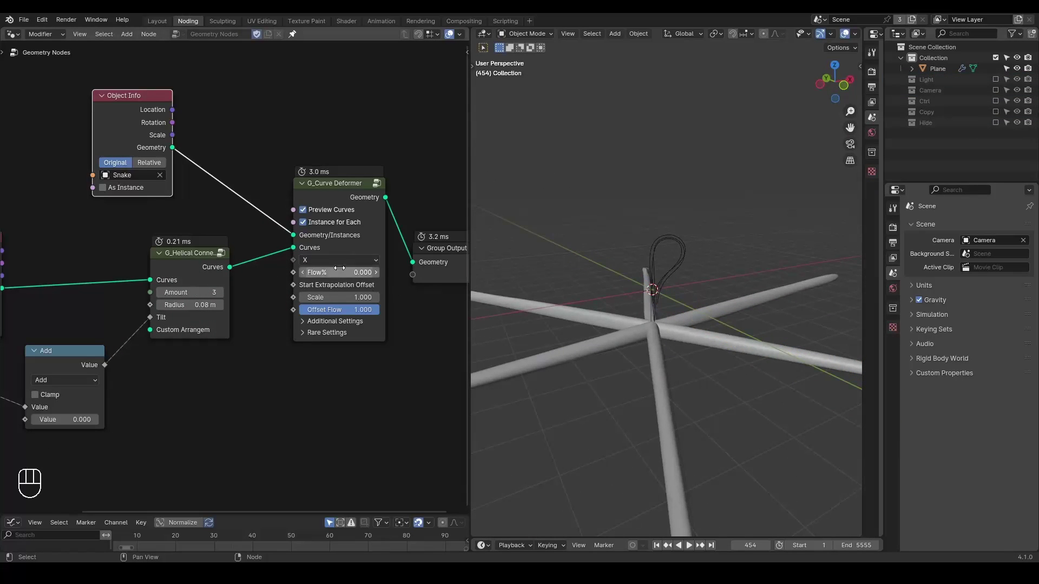
Enable Instance for Each and set the deformer axis to Y.
drag(336, 265, 329, 302)
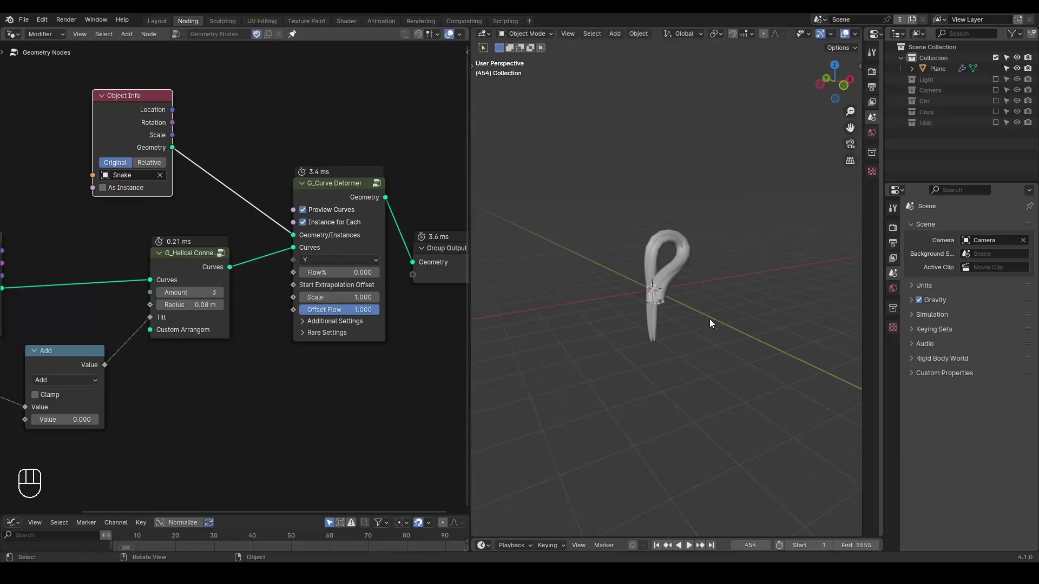
drag(657, 326, 683, 307)
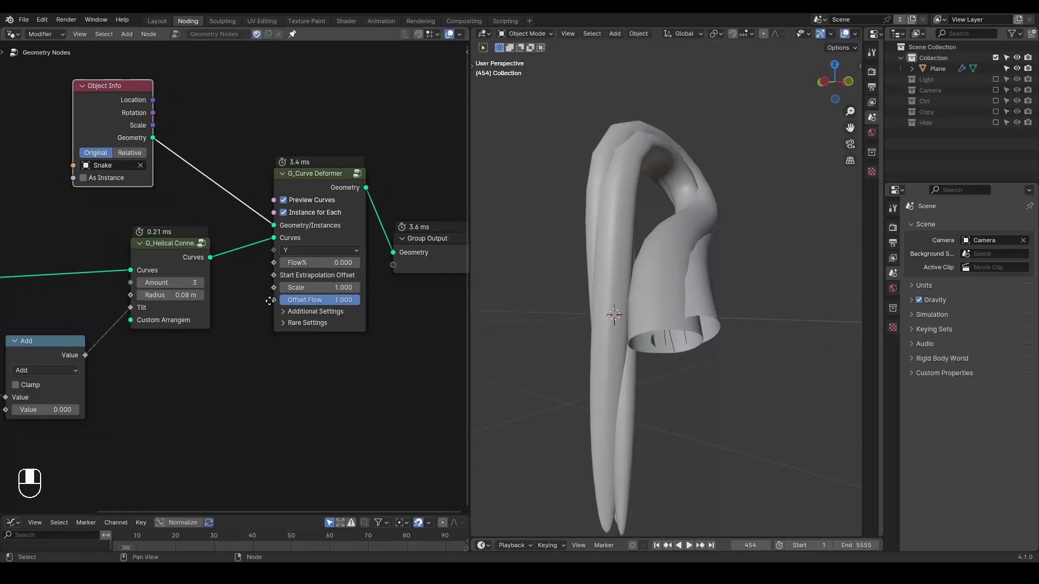
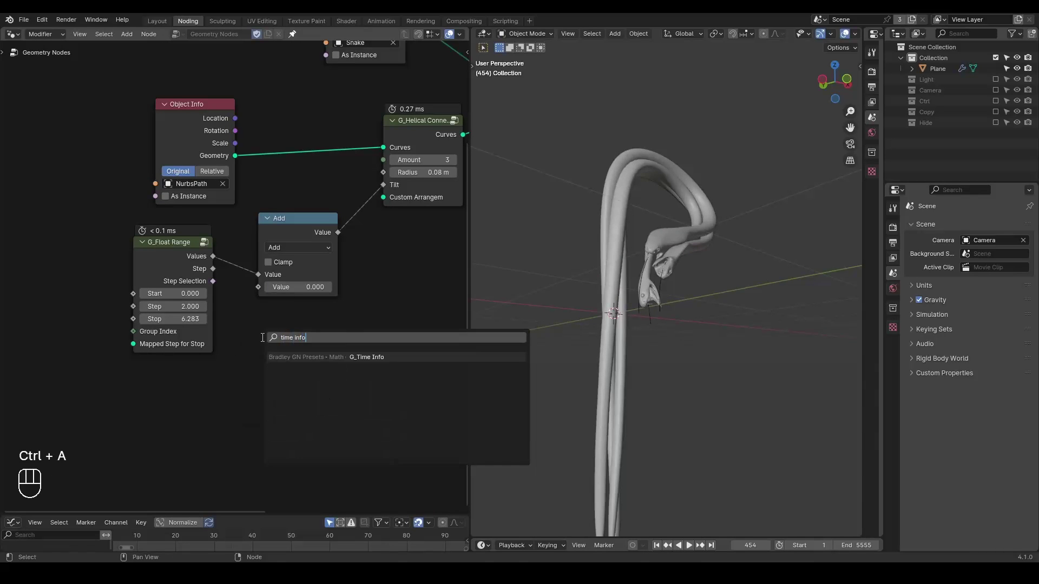
Feed G_Time Info into the Add node, test playback, and widen helix radius to 0.14 m.
drag(226, 361, 268, 286)
middle_click(350, 343)
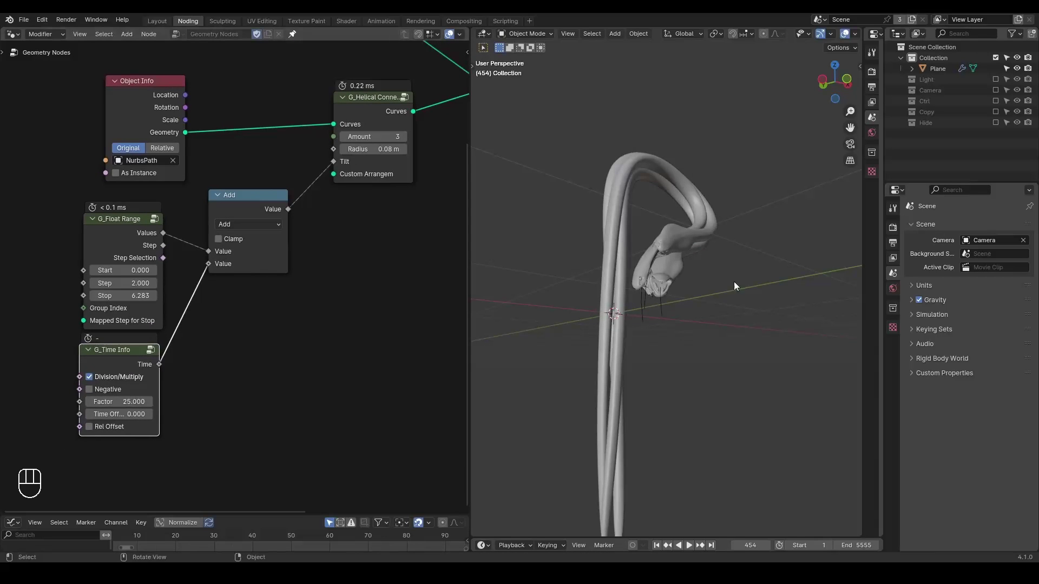
key(shift+space)
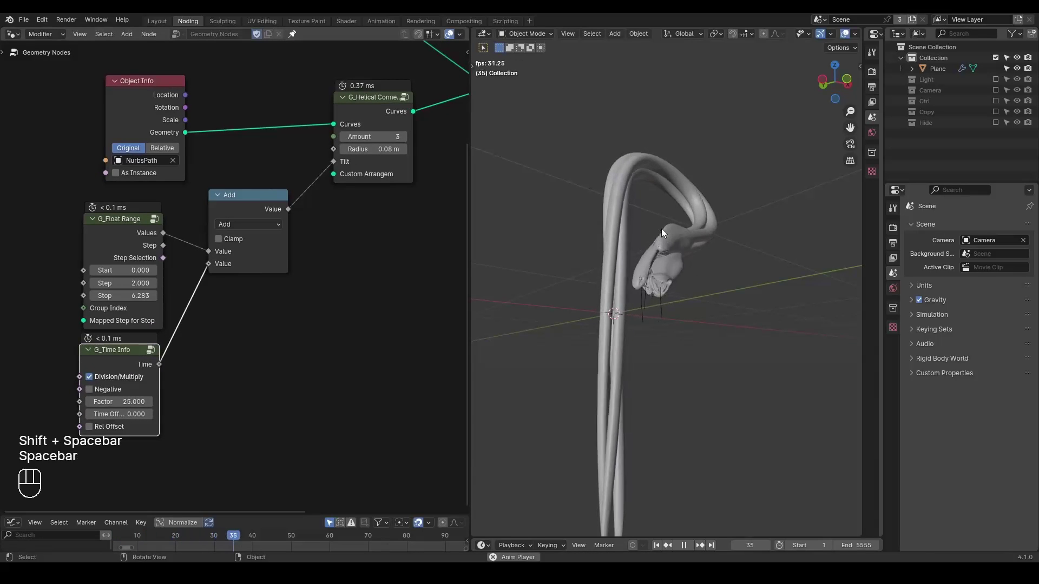
key(space)
middle_click(227, 339)
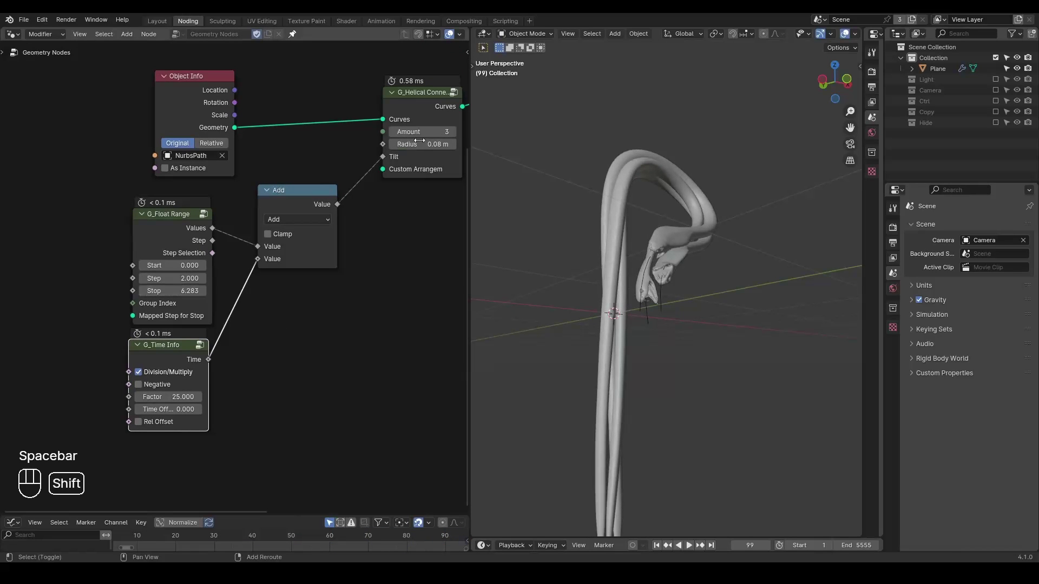
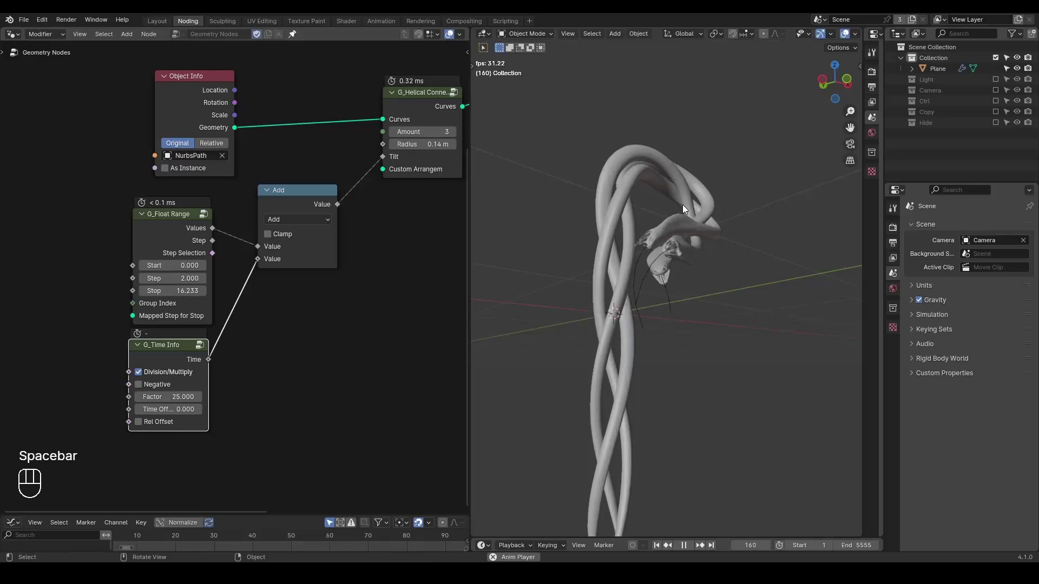
Set G_Curve Deformer Scale to 0.32 and orbit to check the snake heads.
click(322, 261)
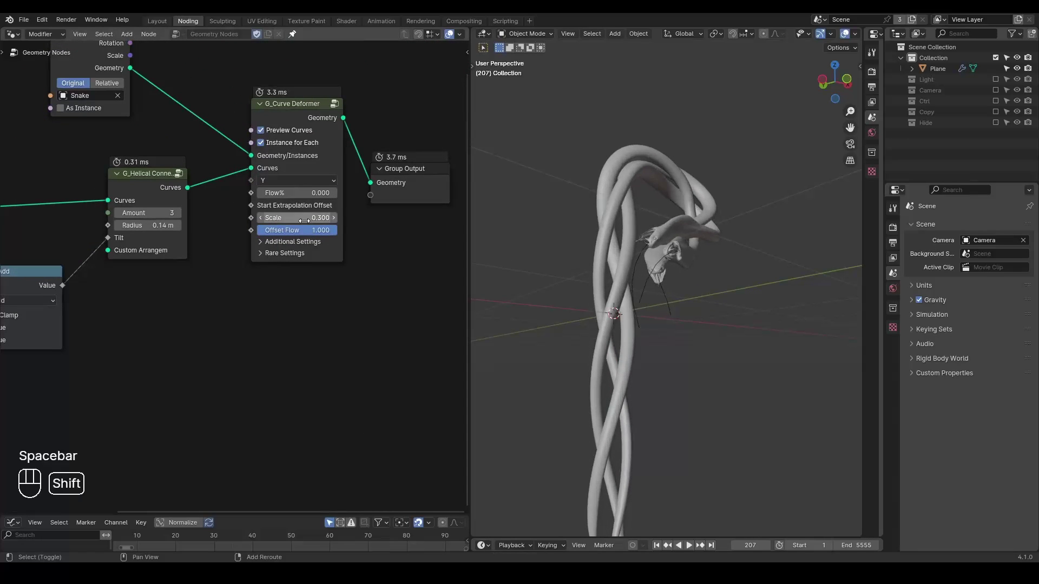
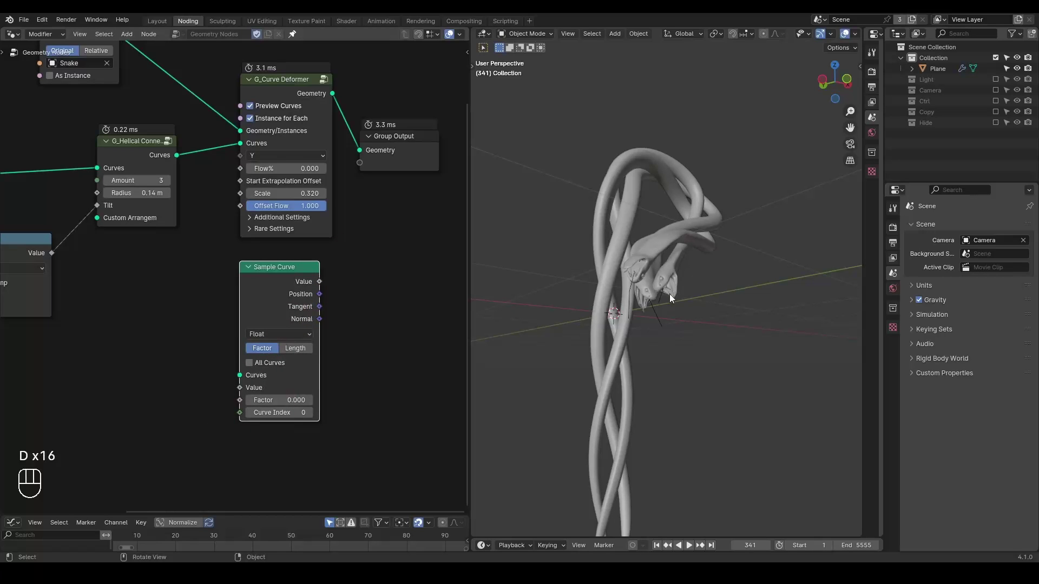
drag(690, 279, 676, 279)
click(669, 285)
click(668, 283)
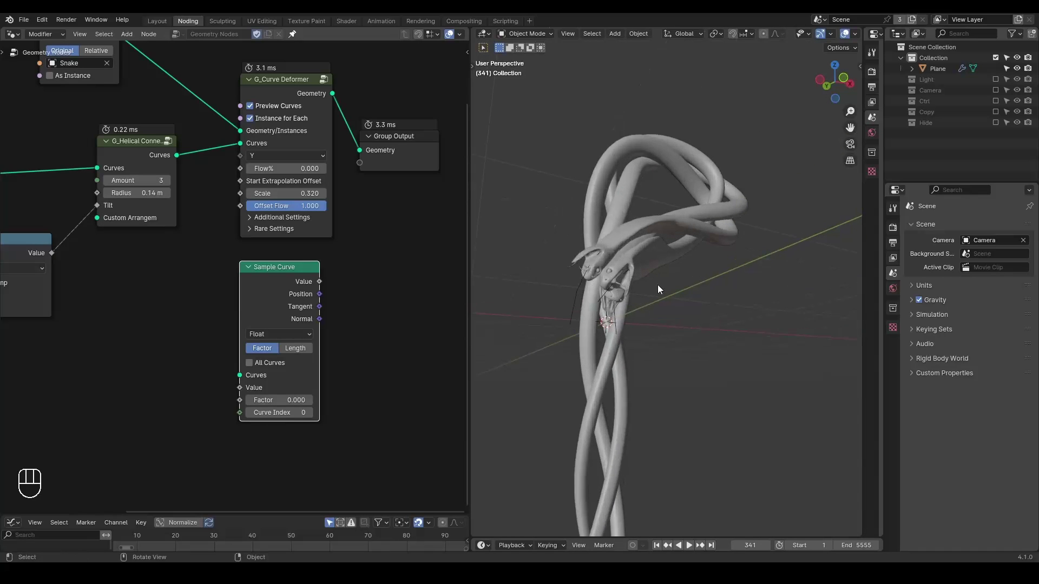
drag(596, 264, 639, 230)
key(d)
key(d)
key(d)
click(684, 227)
key(d)
key(d)
key(d)
key(d)
Inspect the twisted snakes from several angles and add a Sample Curve node.
click(721, 245)
click(634, 289)
click(634, 271)
click(613, 159)
double_click(614, 155)
key(d)
right_click(642, 134)
key(d)
key(d)
drag(683, 321, 684, 336)
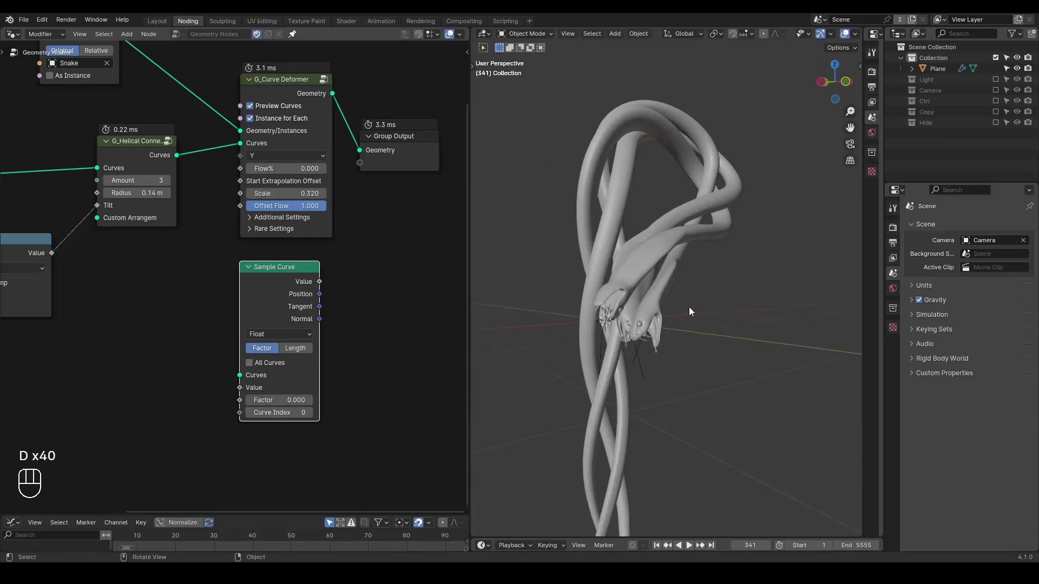
click(697, 305)
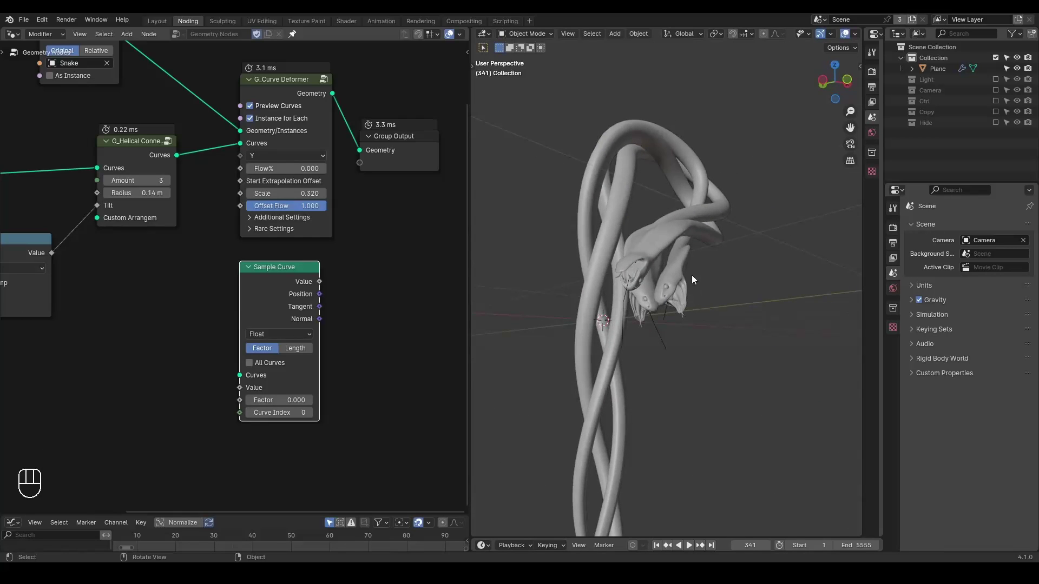
click(276, 301)
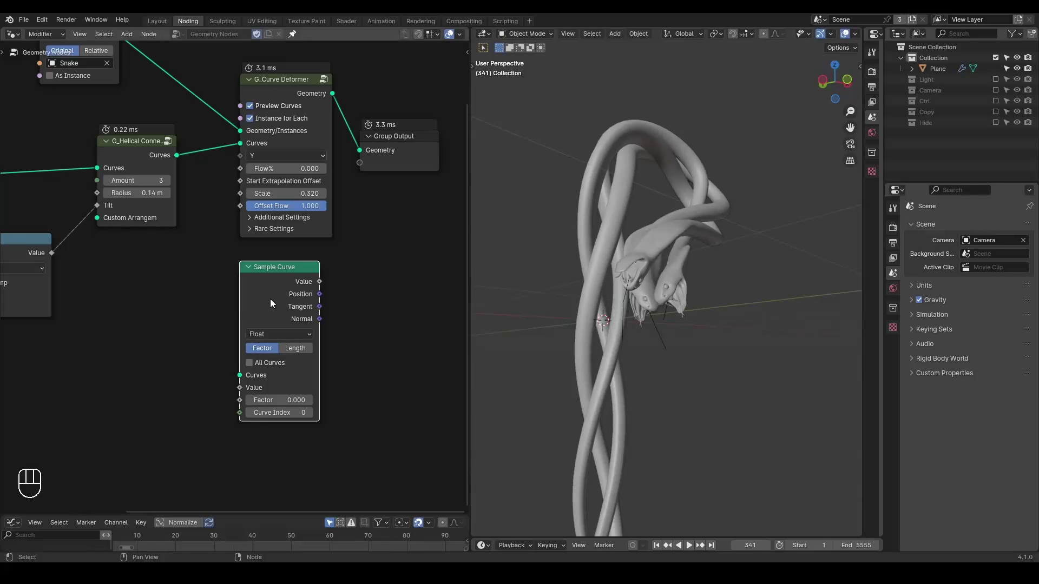
key(ctrl+a)
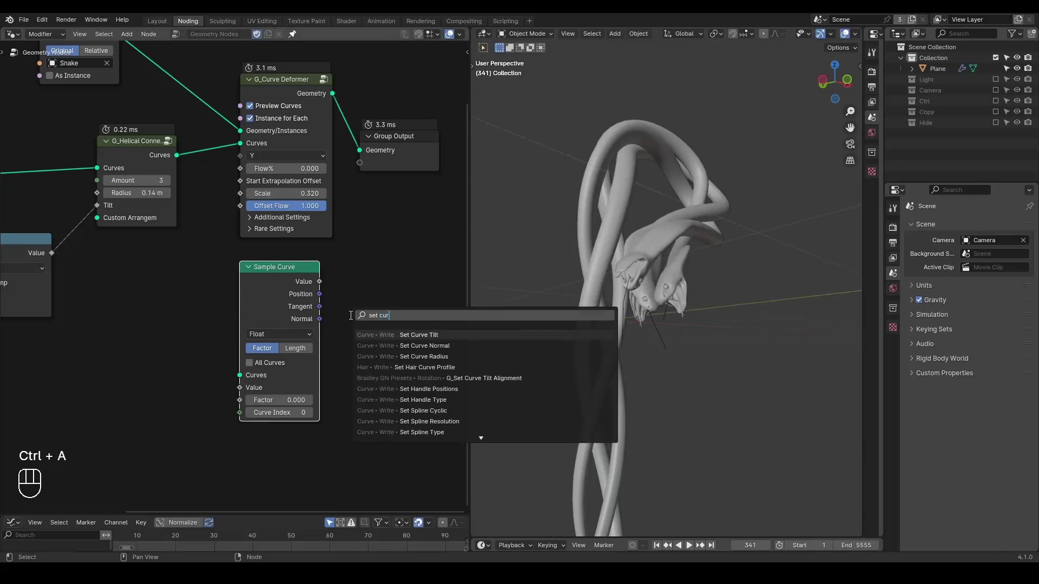
key(BackSpace)
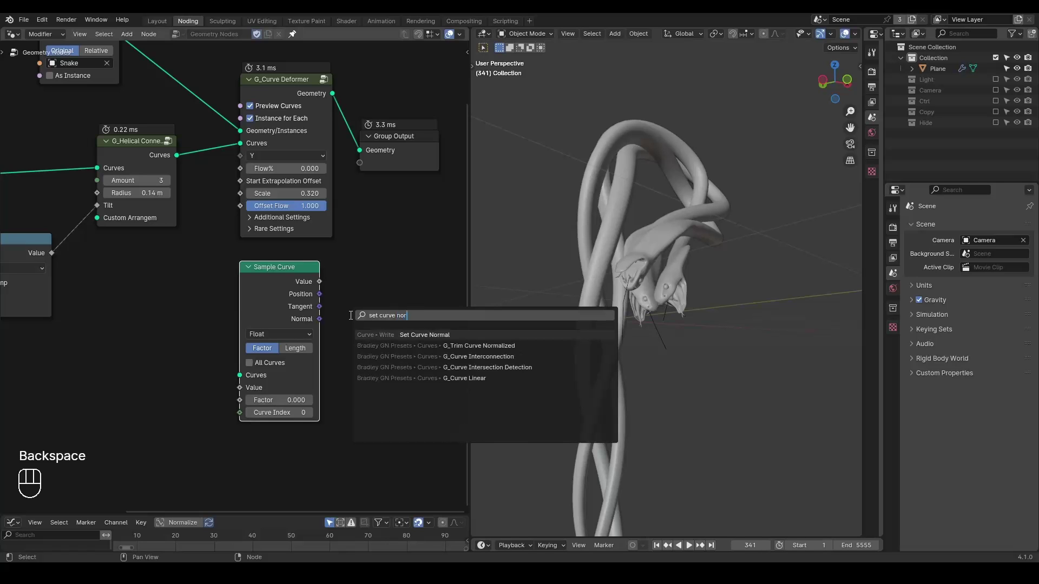
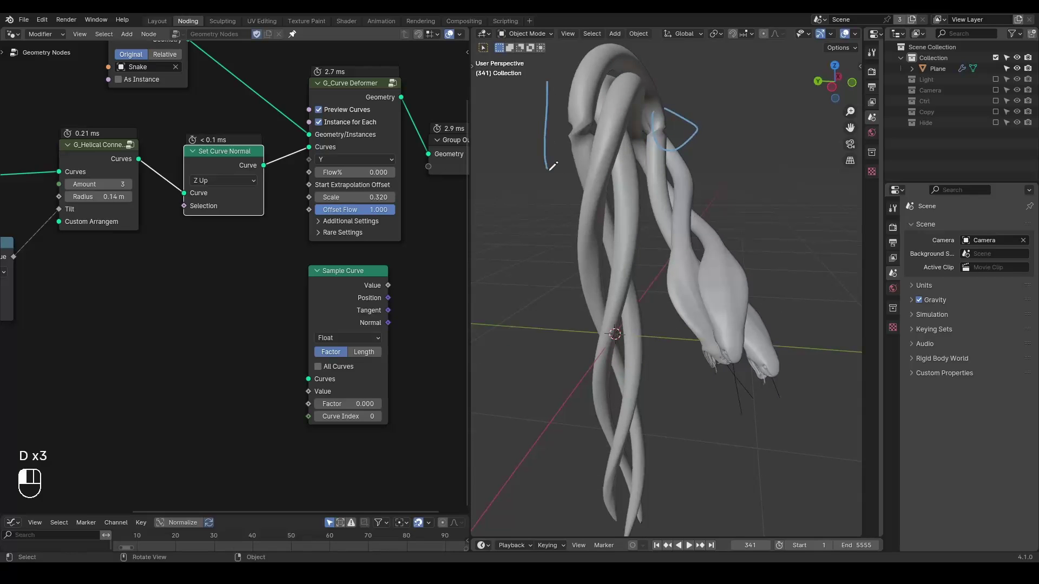
key(d)
key(d)
drag(669, 215, 631, 217)
drag(662, 224, 668, 219)
drag(243, 189, 246, 233)
drag(704, 272, 680, 261)
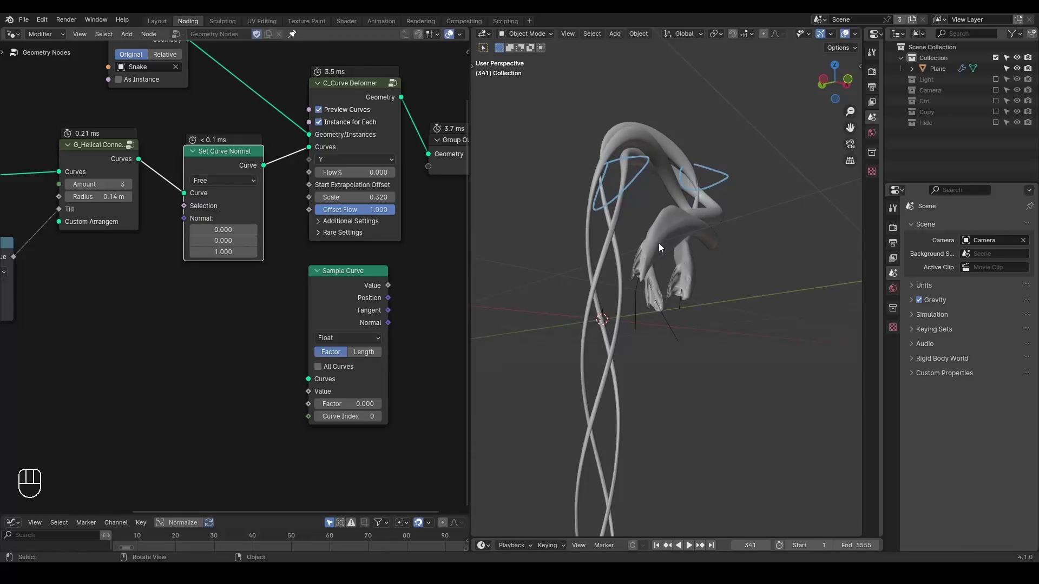
drag(678, 246, 681, 259)
click(666, 259)
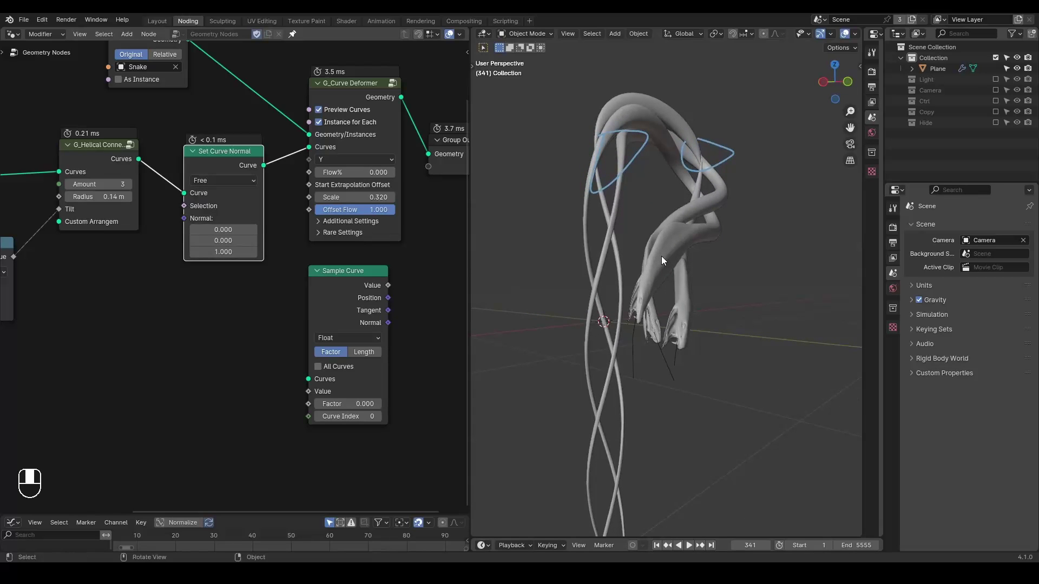
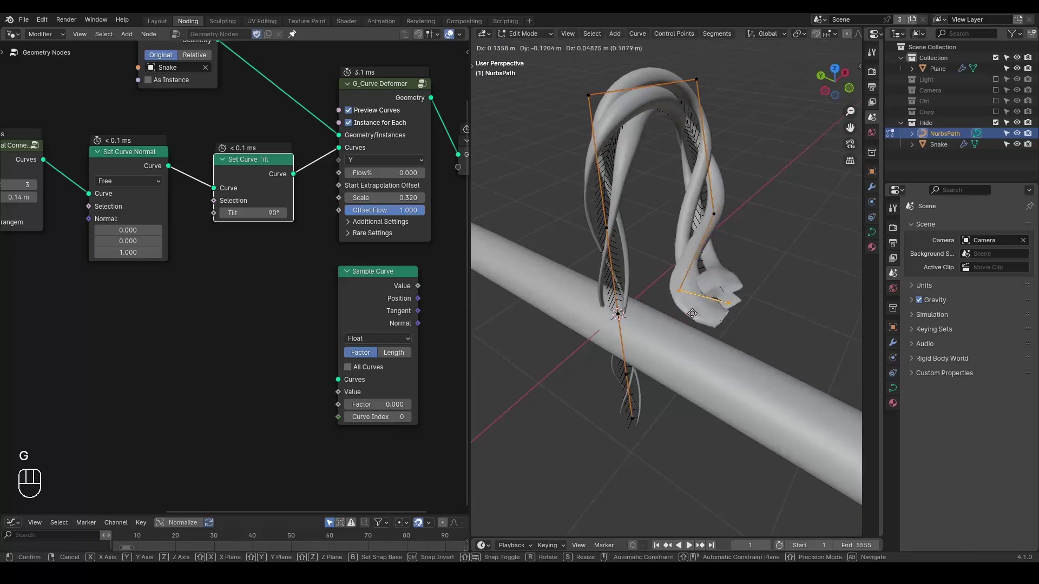
Finish reshaping the NurbsPath points, stop playback, and inspect the 90°-tilted snakes.
key(Tab)
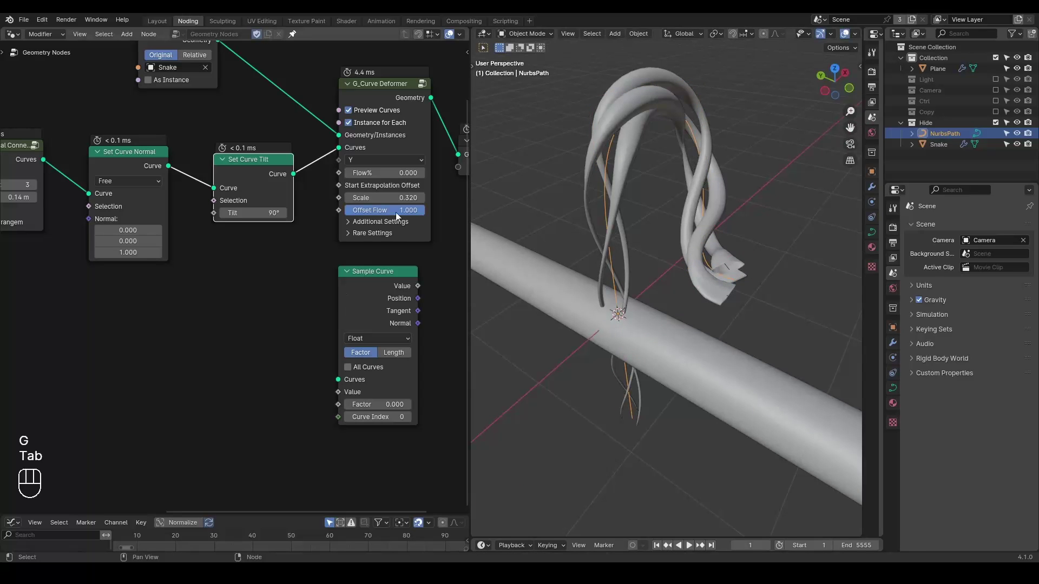
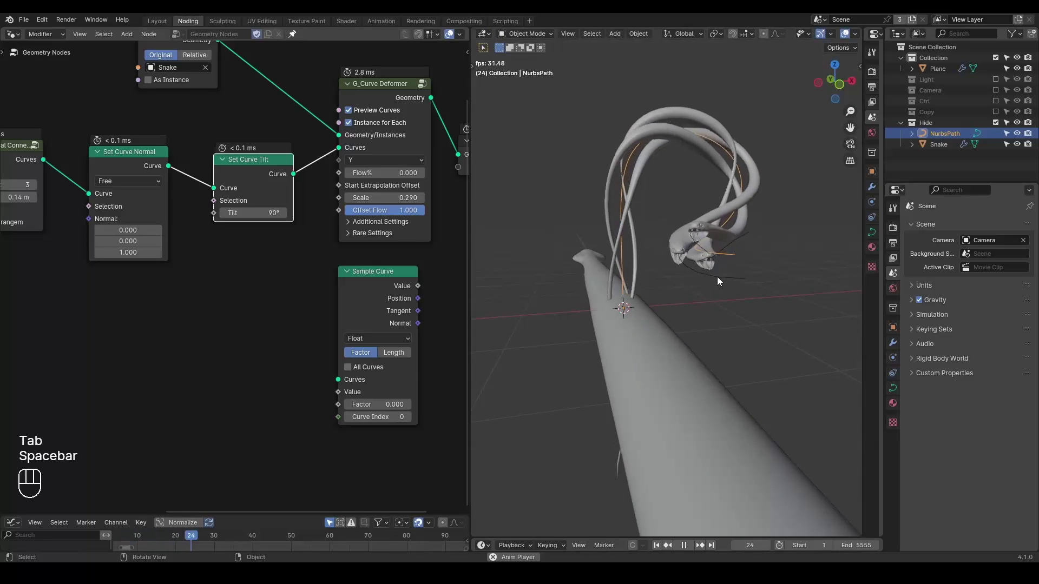
key(space)
click(715, 289)
click(643, 242)
key(d)
key(d)
key(d)
click(607, 174)
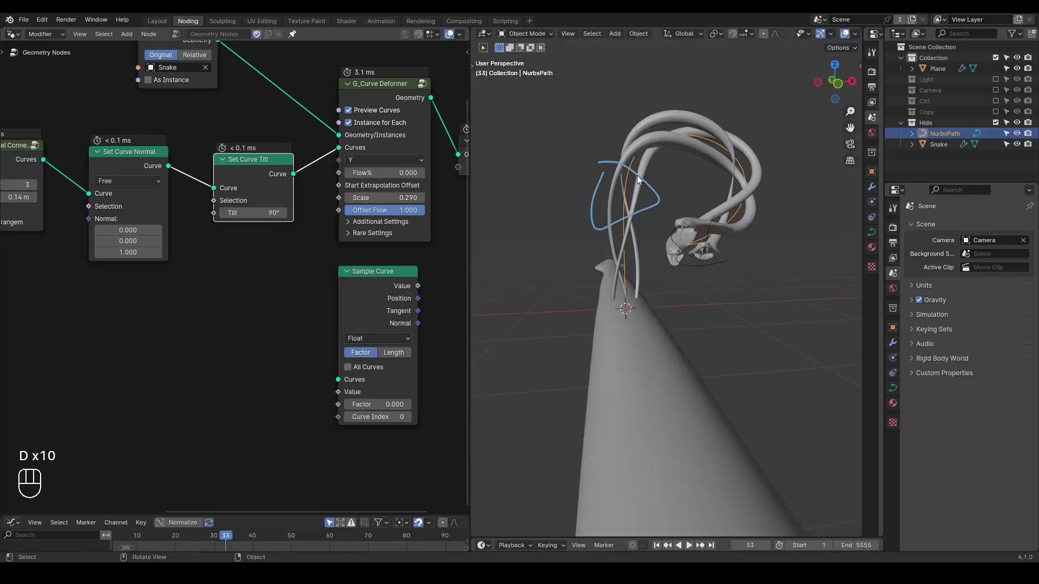
key(d)
key(d)
key(d)
Try the Z Up normal mode then return it to Free, with deformer scale 0.290.
drag(119, 185, 123, 223)
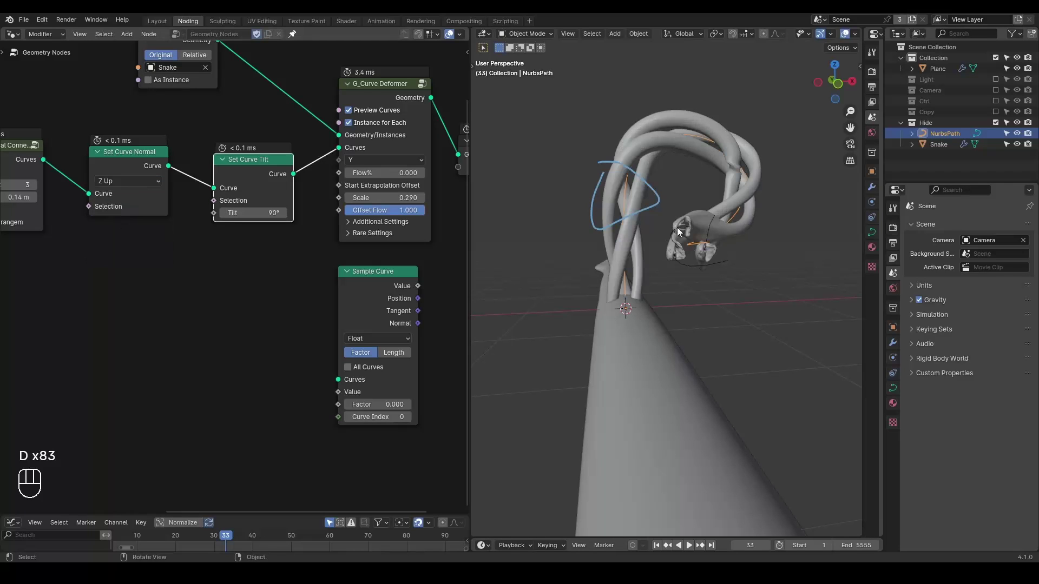
drag(126, 184, 124, 238)
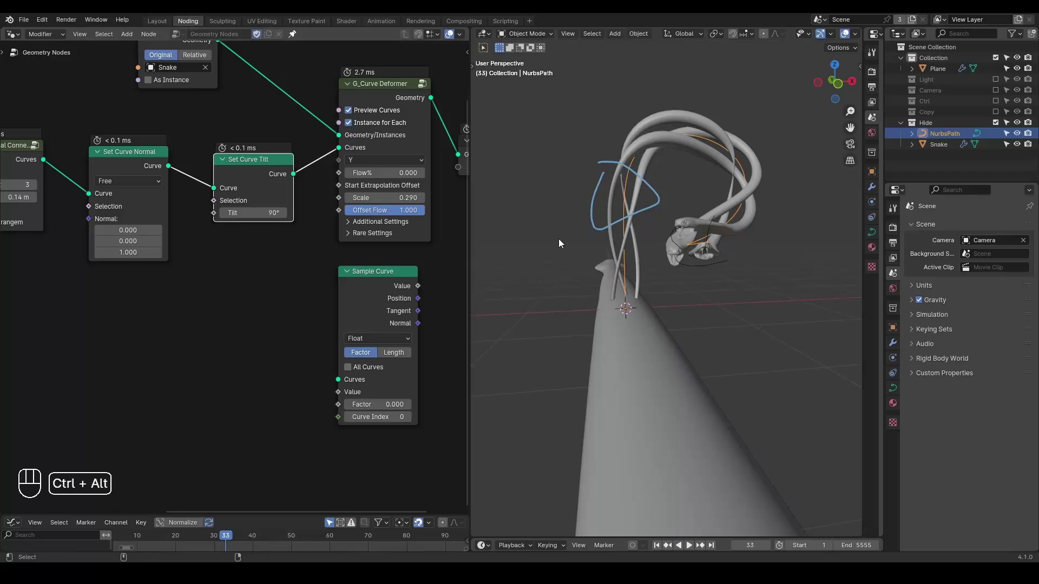
key(ctrl+shift+alt+q)
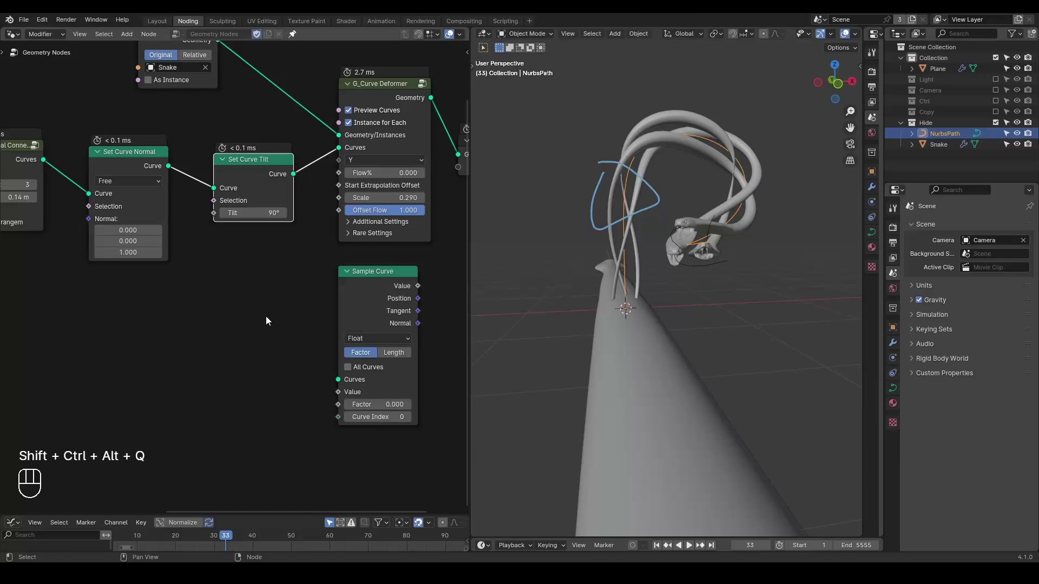
Pan the node tree to the Object Info and Add nodes where the normal input sits.
drag(51, 334, 304, 252)
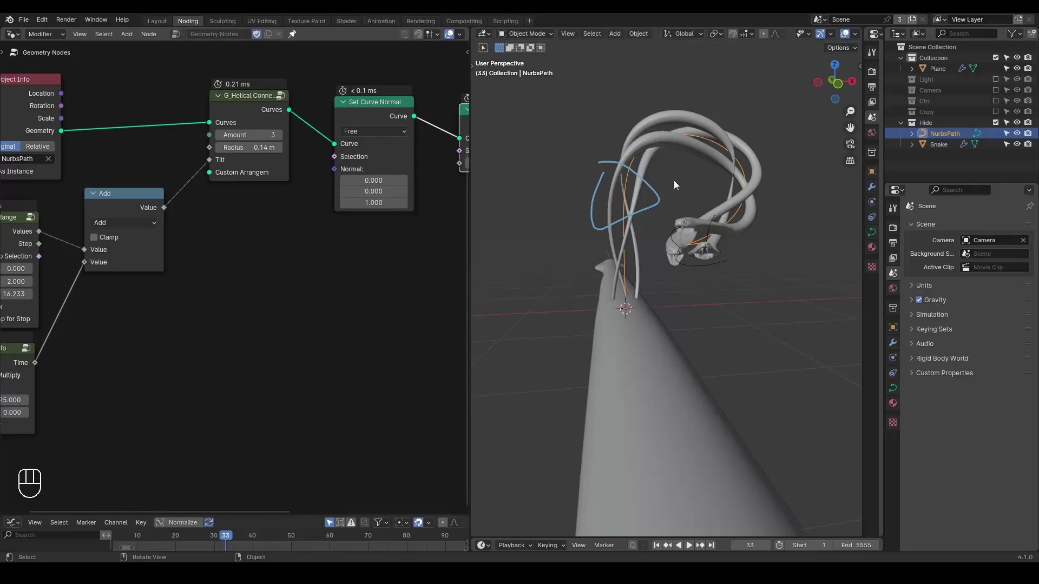
click(170, 247)
drag(320, 113, 108, 343)
click(117, 328)
drag(306, 280, 249, 242)
Add a Spline Parameter node and a Mix node beside the curve normal setup.
key(ctrl+a)
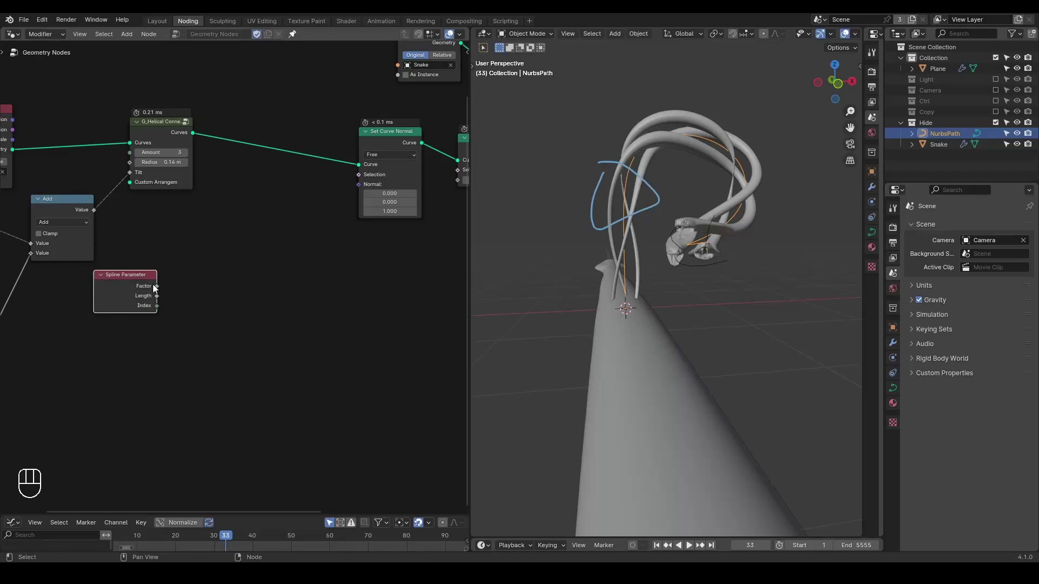
key(d)
click(144, 274)
key(d)
key(ctrl+d)
key(ctrl+a)
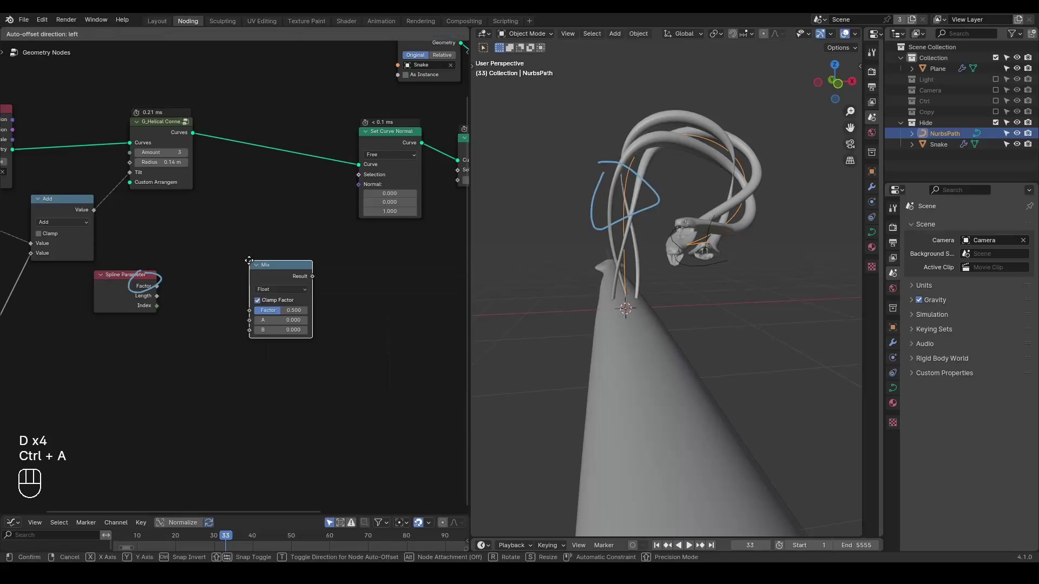
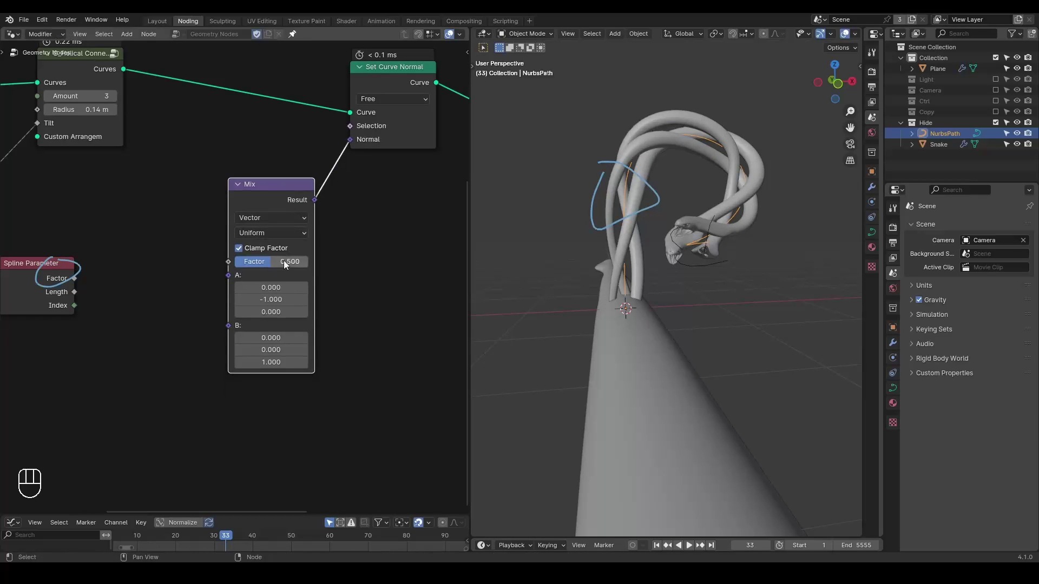
Set Mix B to (0, 0, 1) and drive its Factor from the Spline Parameter Factor.
drag(286, 263, 526, 233)
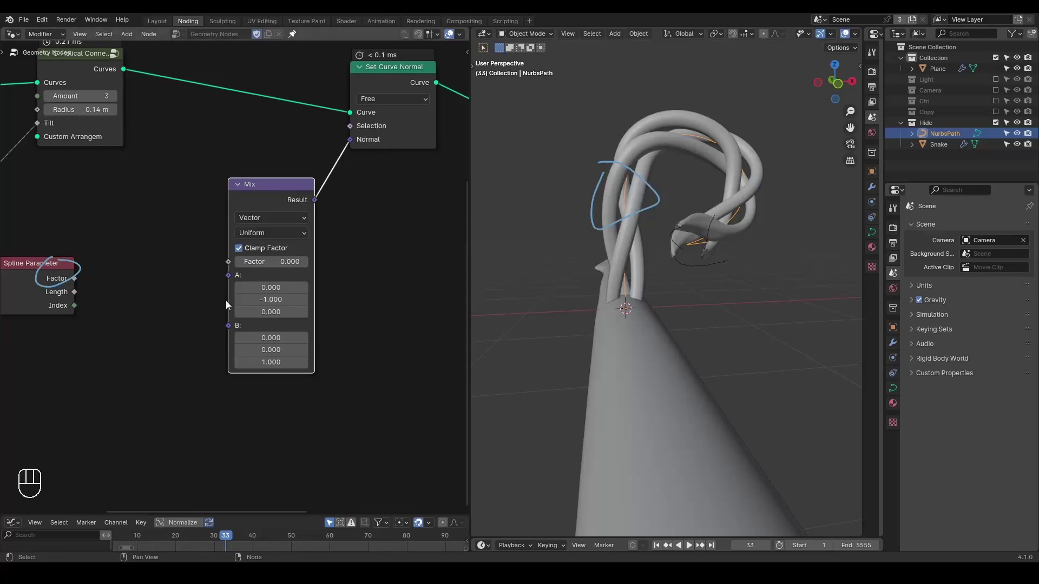
click(266, 265)
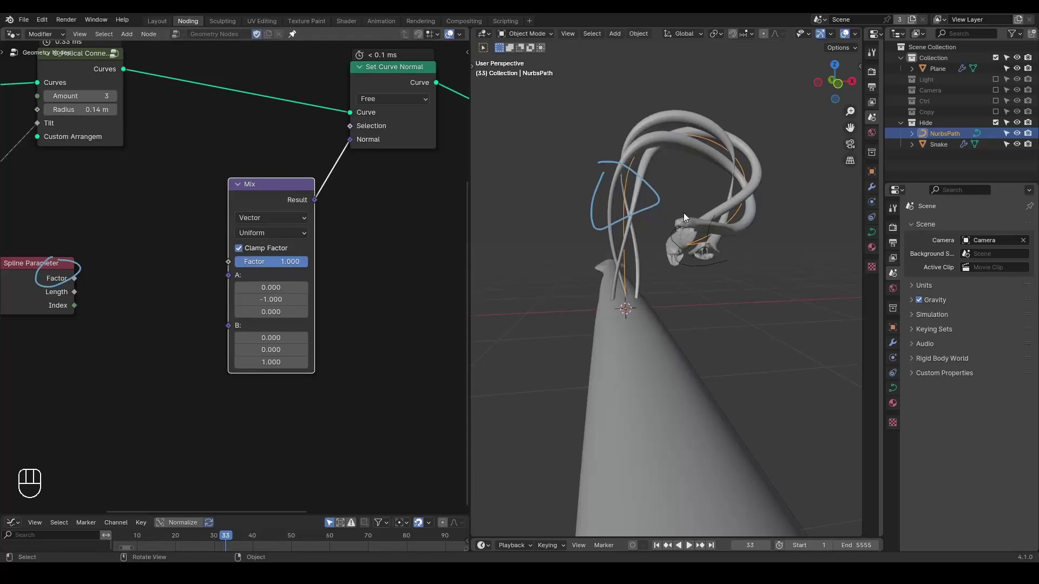
key(d)
drag(674, 214, 717, 99)
key(d)
key(d)
click(121, 282)
middle_click(121, 282)
key(d)
right_click(137, 216)
key(d)
drag(99, 277, 251, 252)
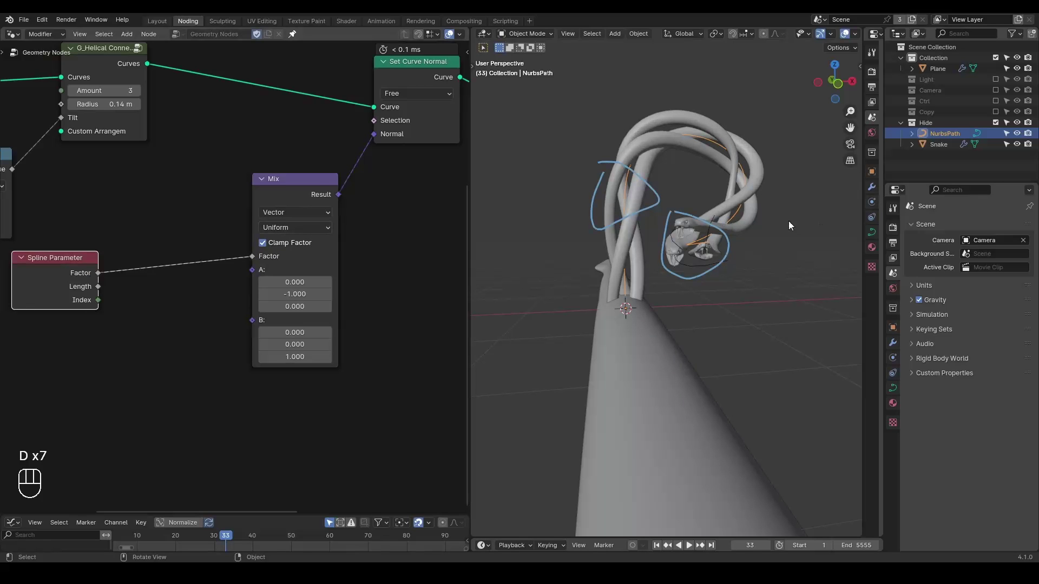
Orbit to the snake heads and circle them with an annotation to check orientation.
drag(745, 240, 729, 221)
drag(709, 147, 545, 199)
key(d)
middle_click(322, 168)
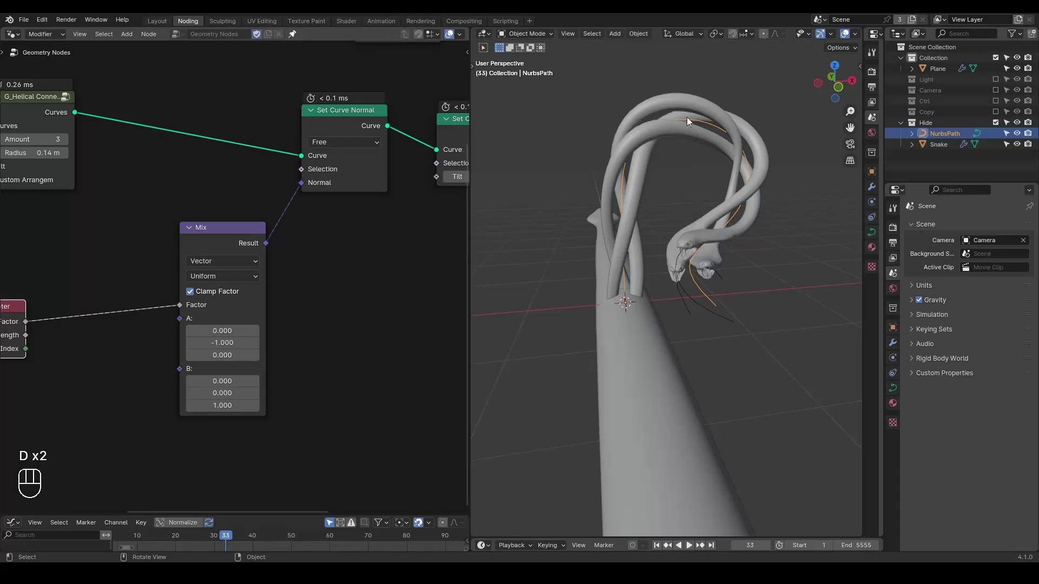
drag(334, 141, 342, 177)
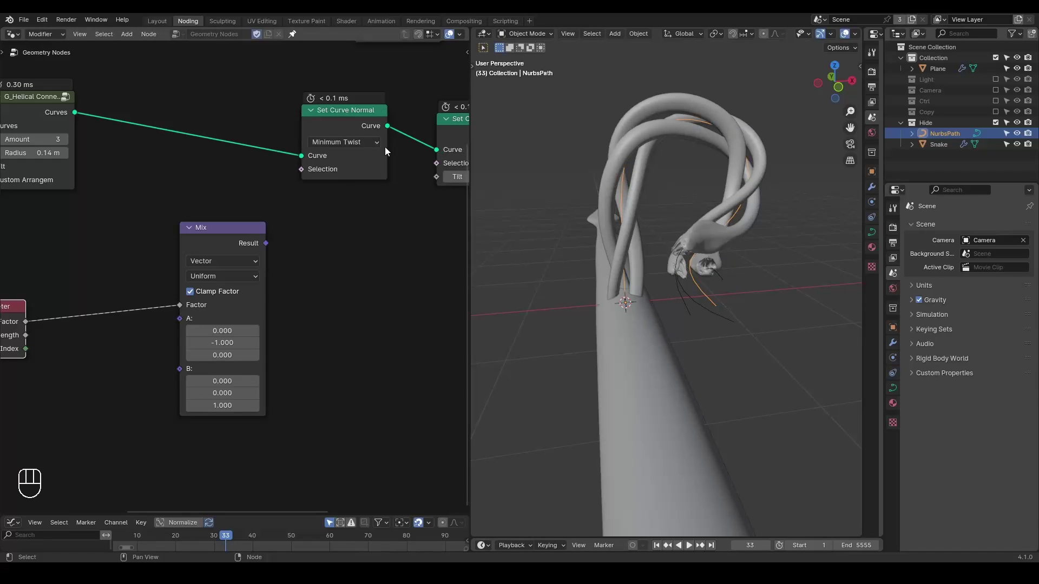
Try Minimum Twist on Set Curve Normal, then return it to Free and play the animation.
drag(371, 146, 368, 188)
key(d)
click(730, 143)
key(d)
click(794, 103)
key(d)
key(d)
drag(328, 150, 338, 202)
middle_click(290, 238)
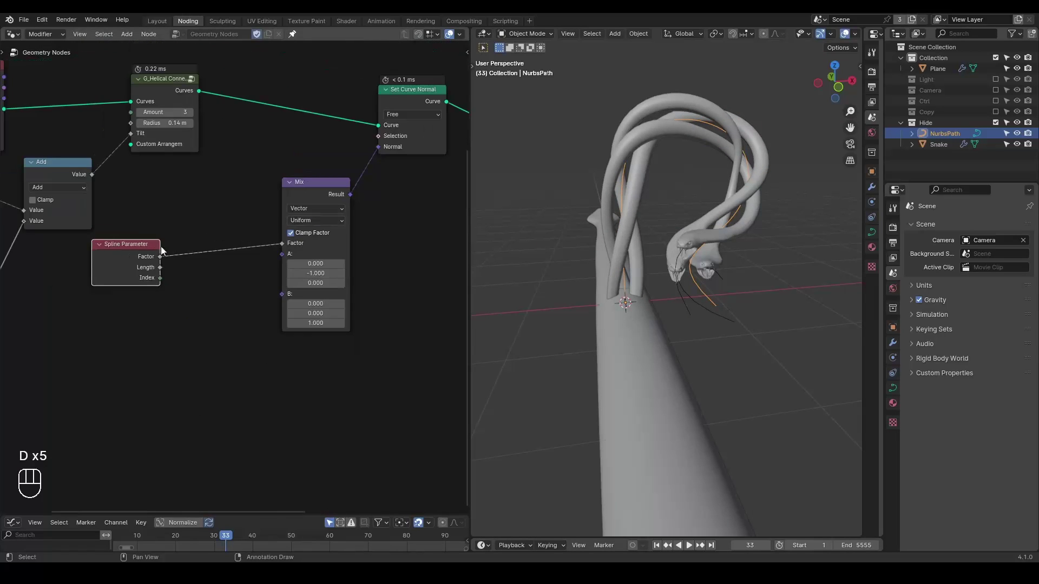
click(134, 257)
Stop playback at frame 1 and zoom out the node editor.
key(space)
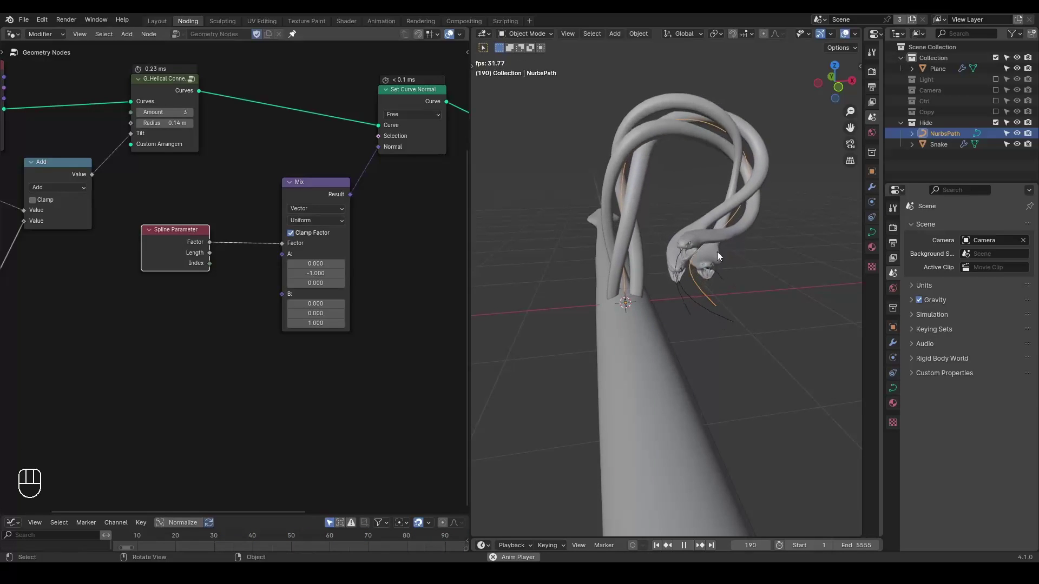
key(space)
click(212, 229)
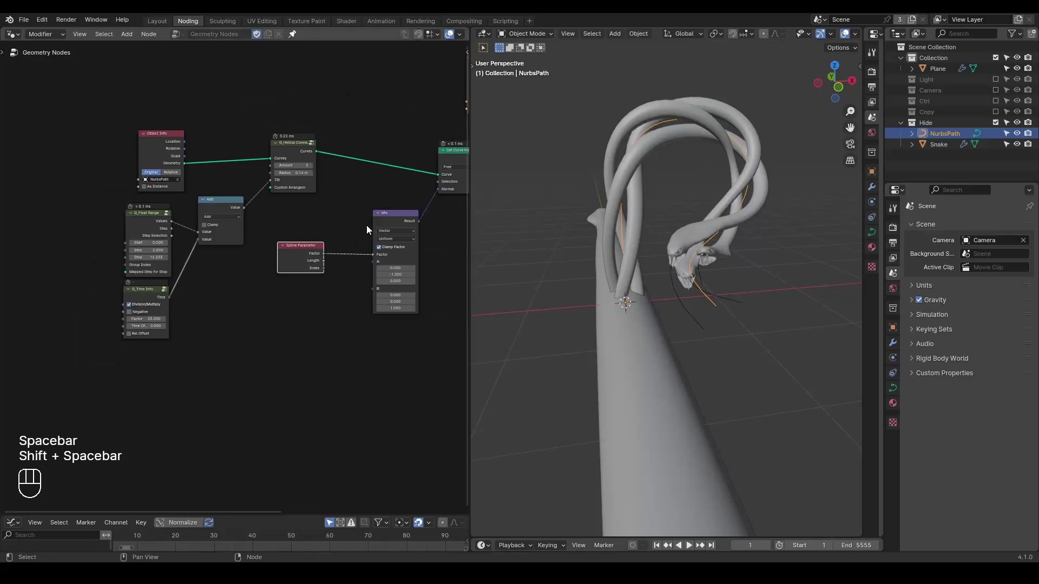
click(367, 227)
click(53, 223)
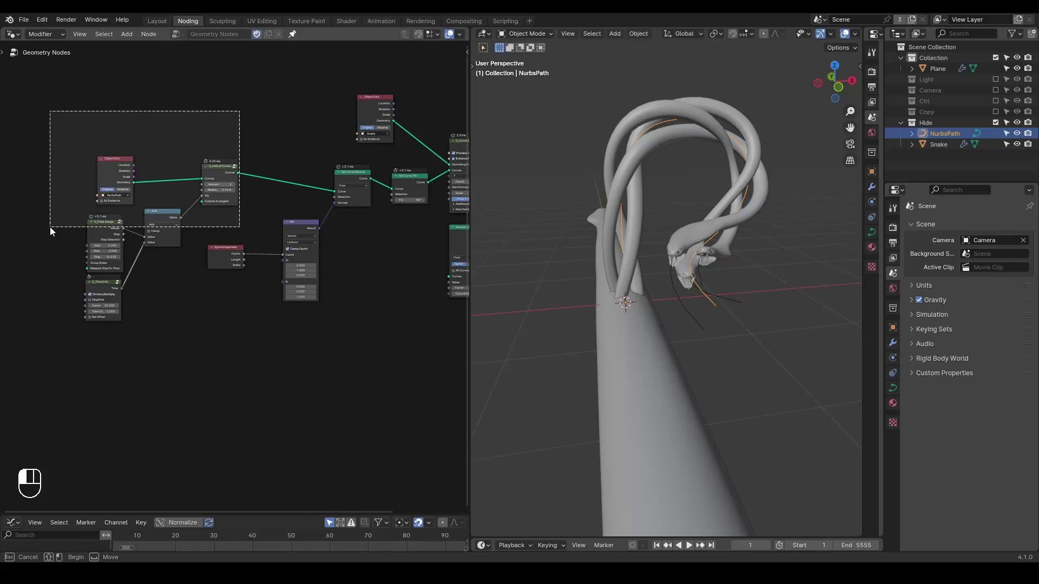
Move the input node group into a tidier layout and hide the Hide collection.
click(103, 289)
key(g)
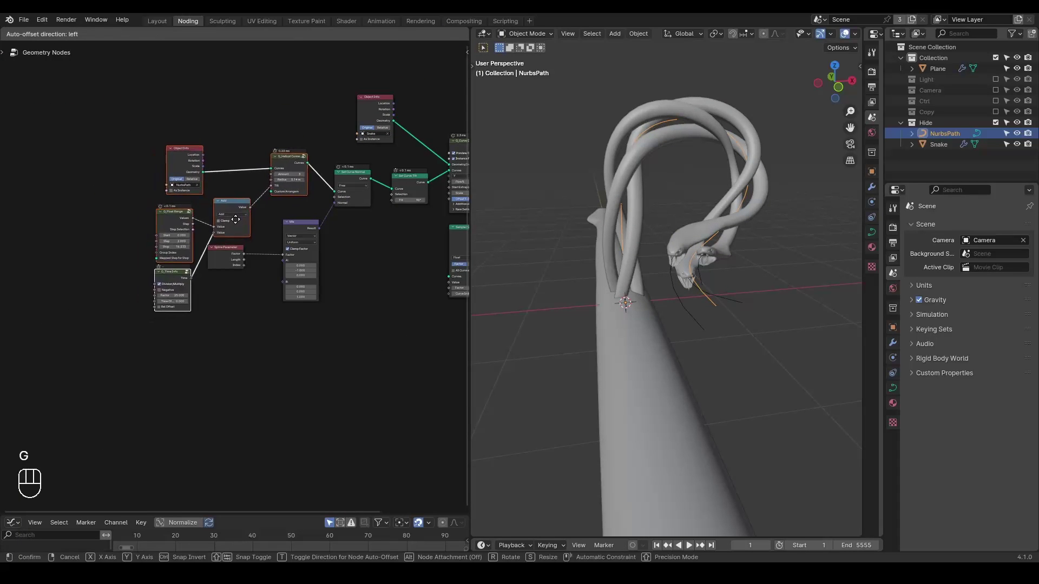
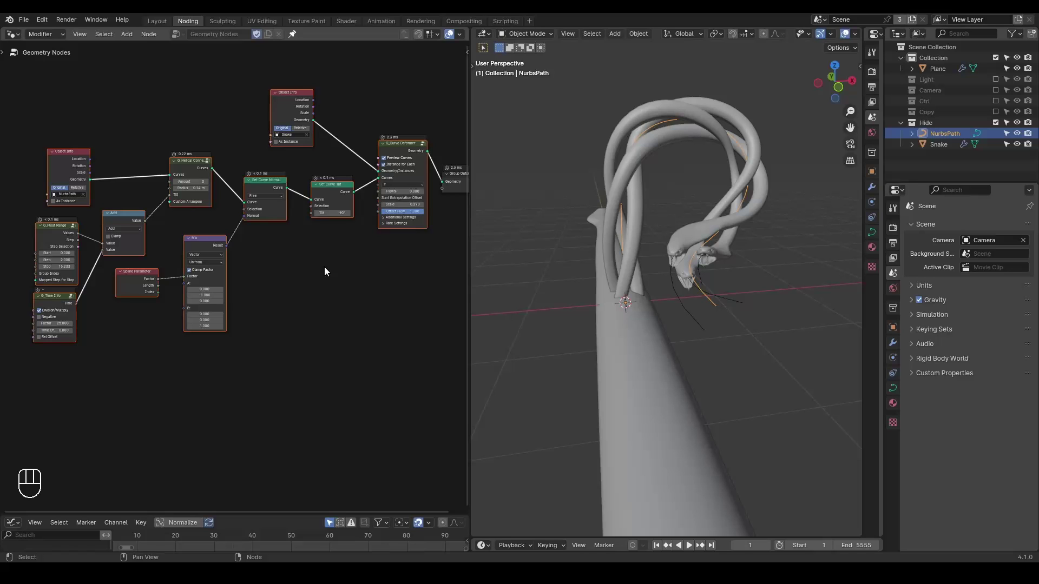
click(326, 270)
click(187, 164)
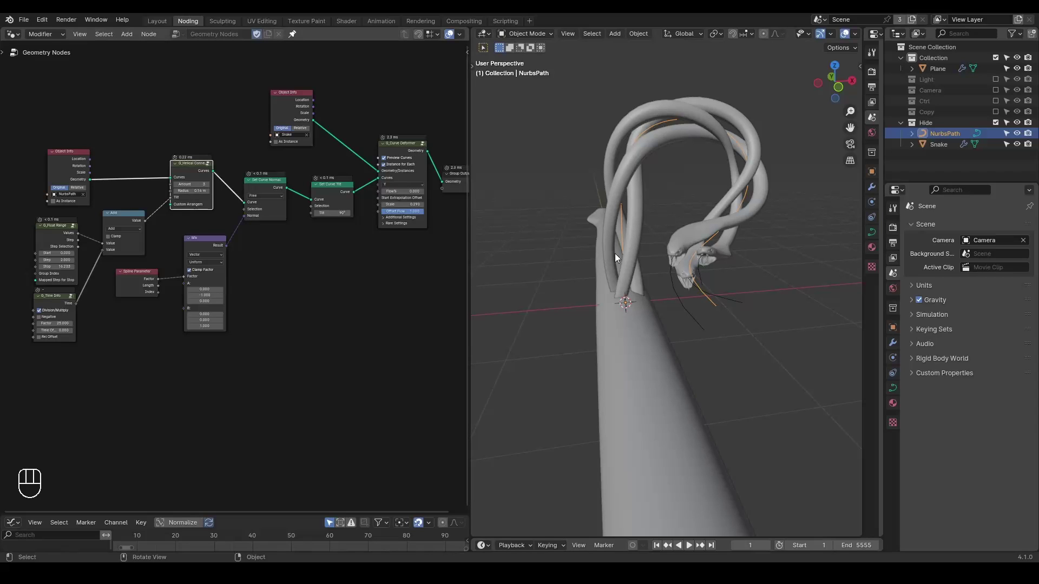
click(999, 121)
key(ctrl+shift+alt+w)
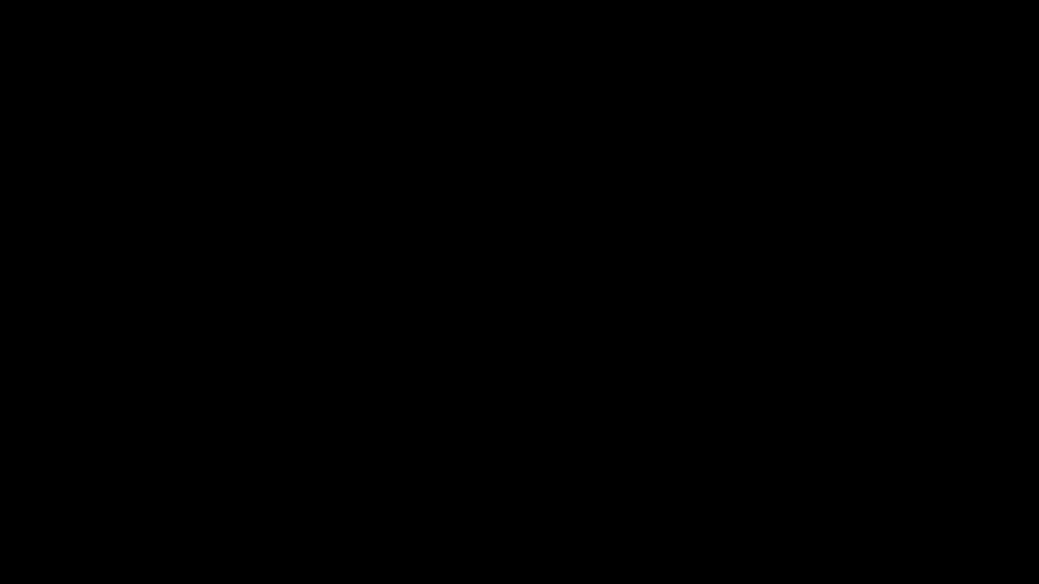